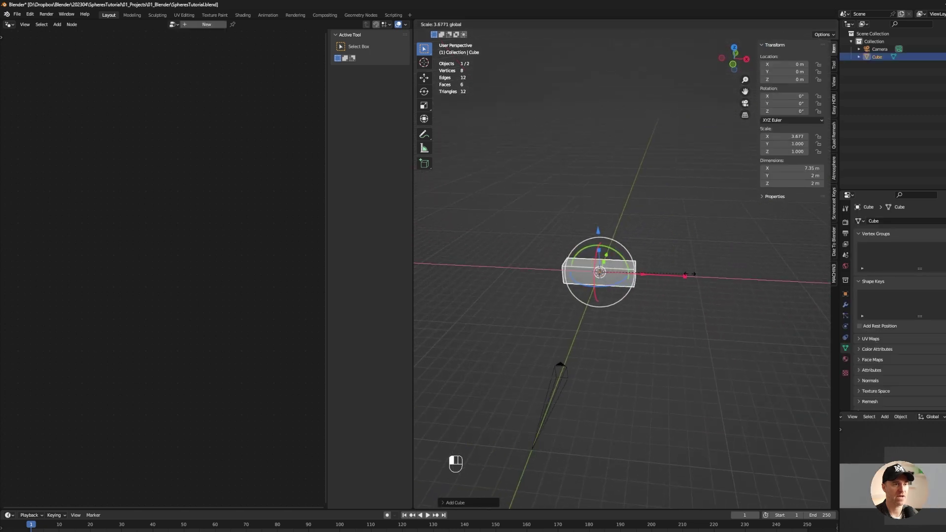
Scale the default cube to exactly 3.000 along X, making a box about 5.9 m long
left_click(666, 271)
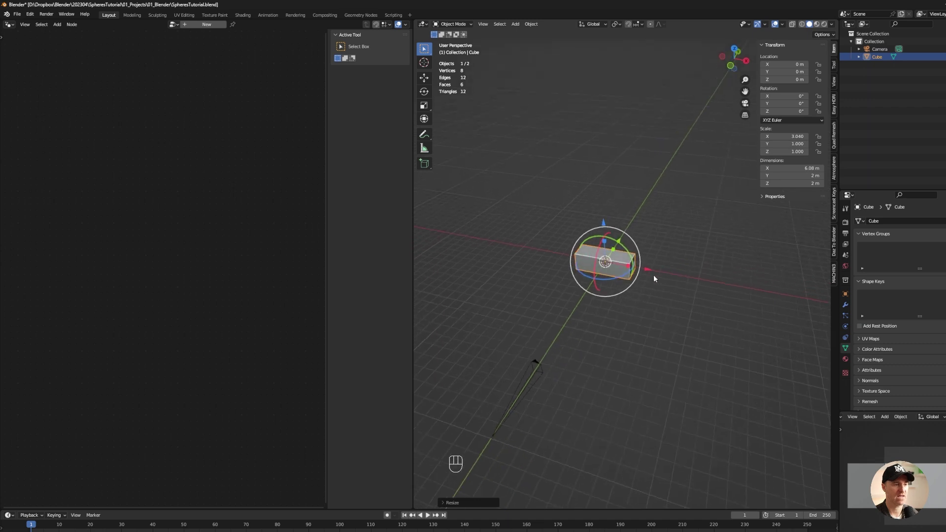
key("s")
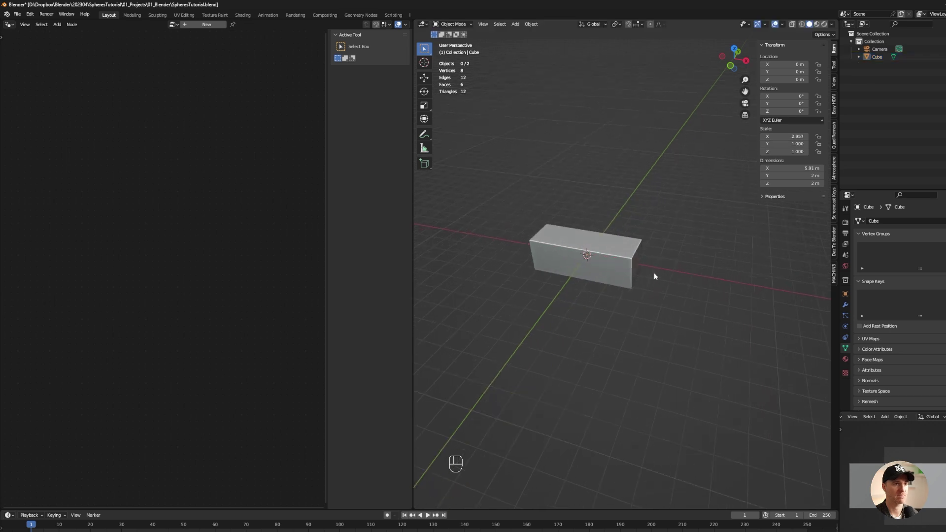
left_click_drag(636, 291, 634, 260)
left_click(633, 260)
key("ctrl+a")
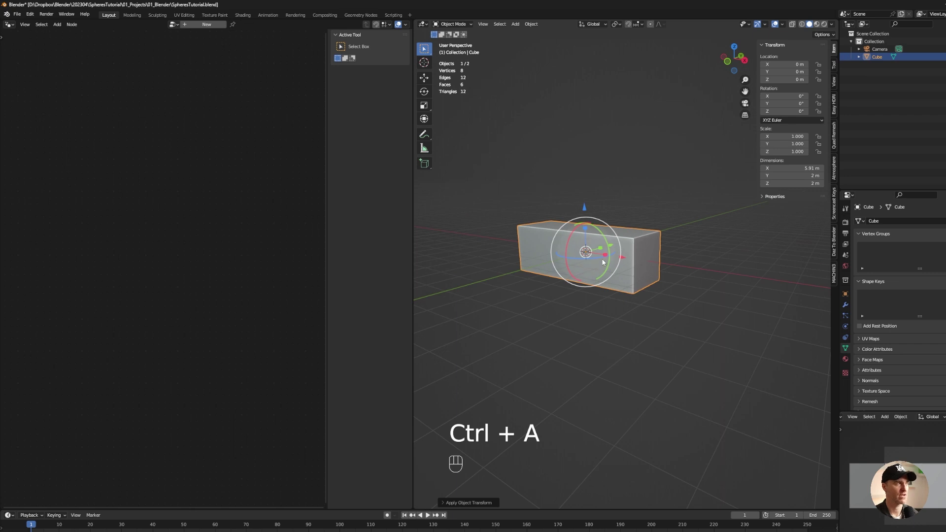
left_click_drag(10, 26, 25, 92)
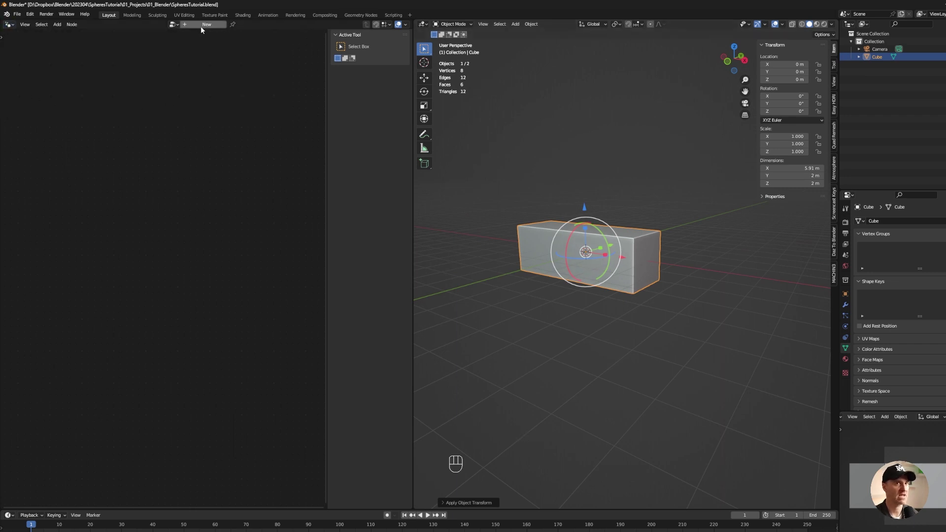
Start a Geometry Nodes tree with Mesh to Volume feeding Distribute Points in Volume
left_click_drag(204, 29, 224, 309)
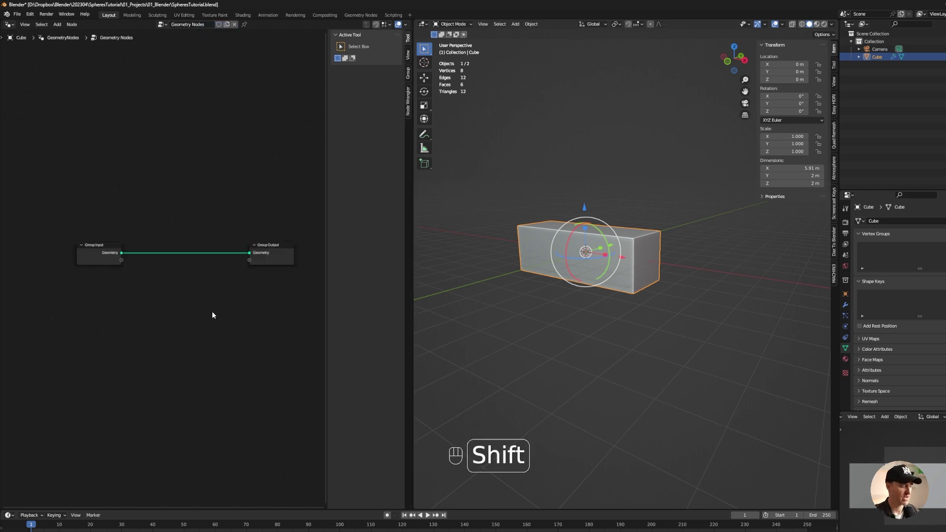
key("shift+a")
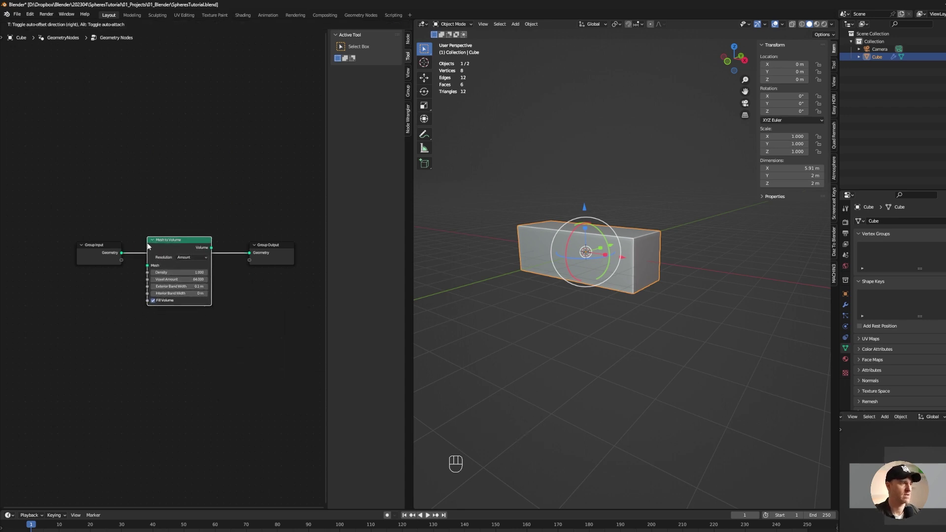
left_click_drag(569, 240, 587, 245)
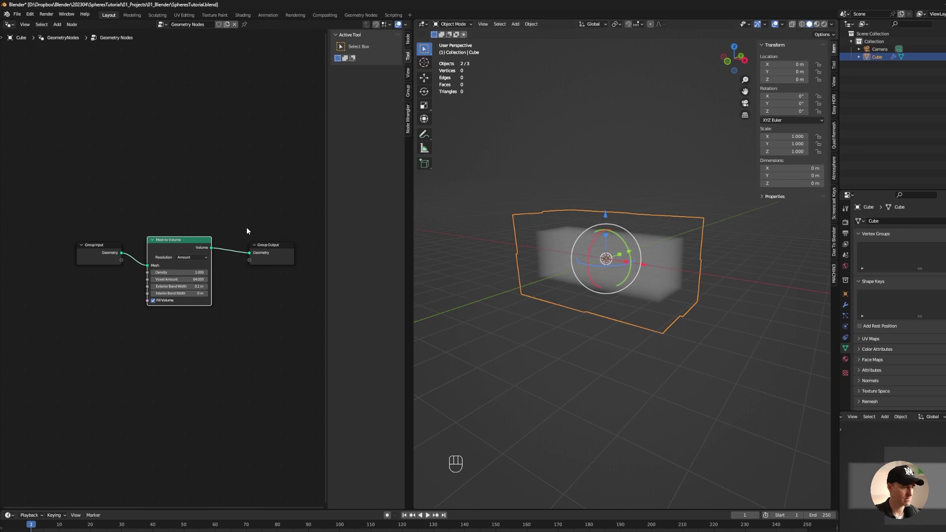
key("shift+a")
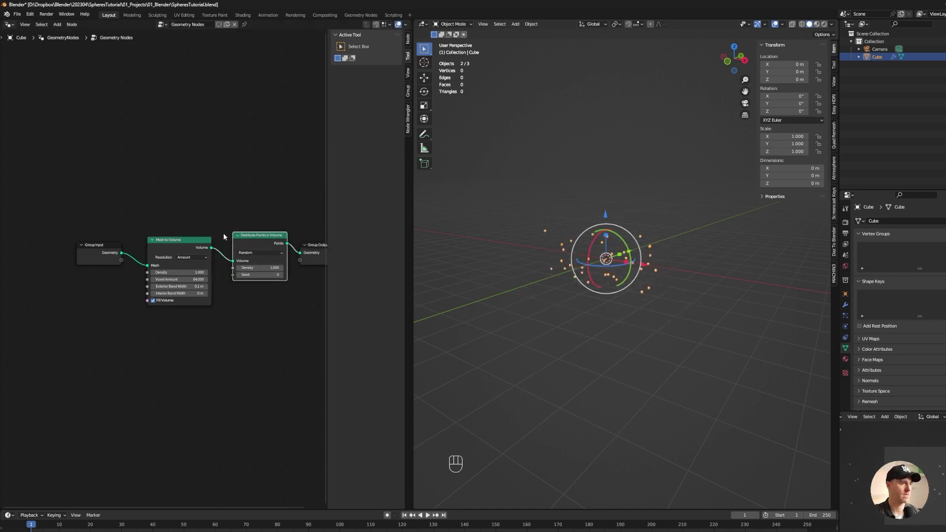
left_click(262, 197)
left_click(545, 242)
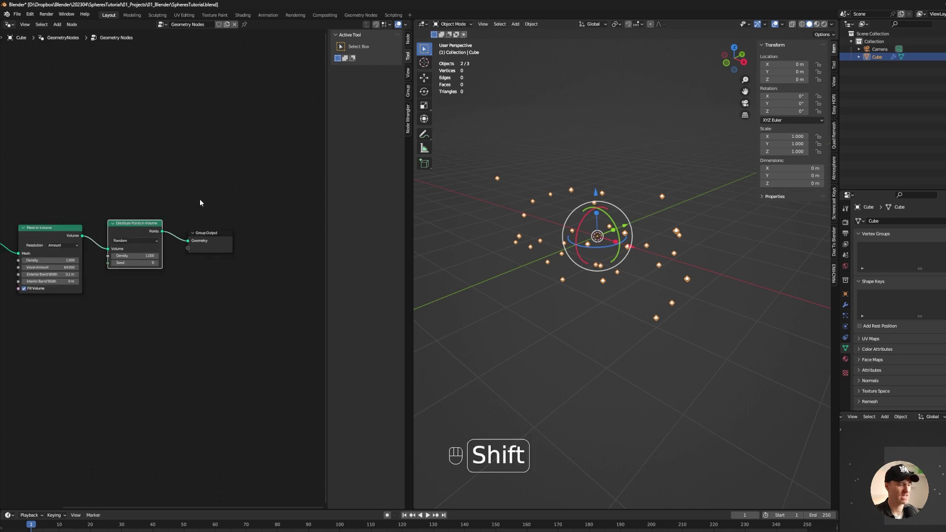
Add Instance on Points with an Ico Sphere plugged into its Instance input
key("shift+a")
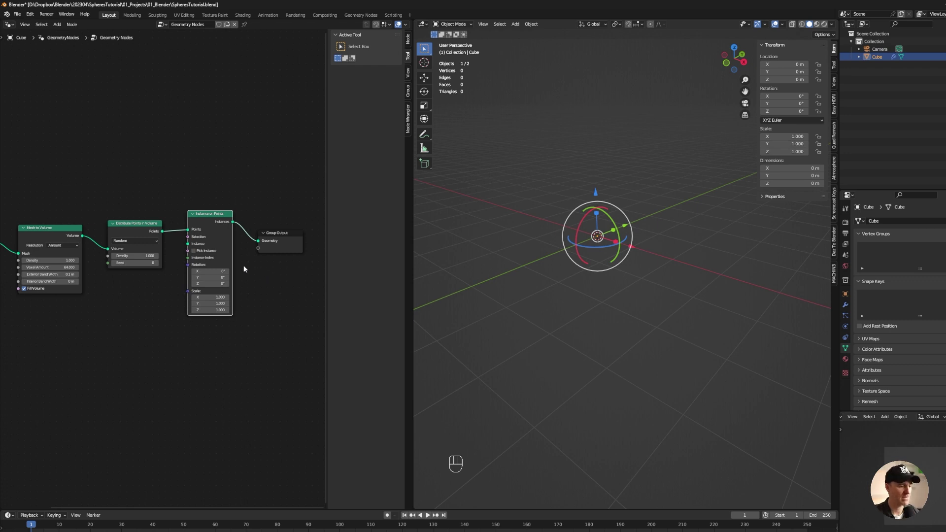
key("shift+a")
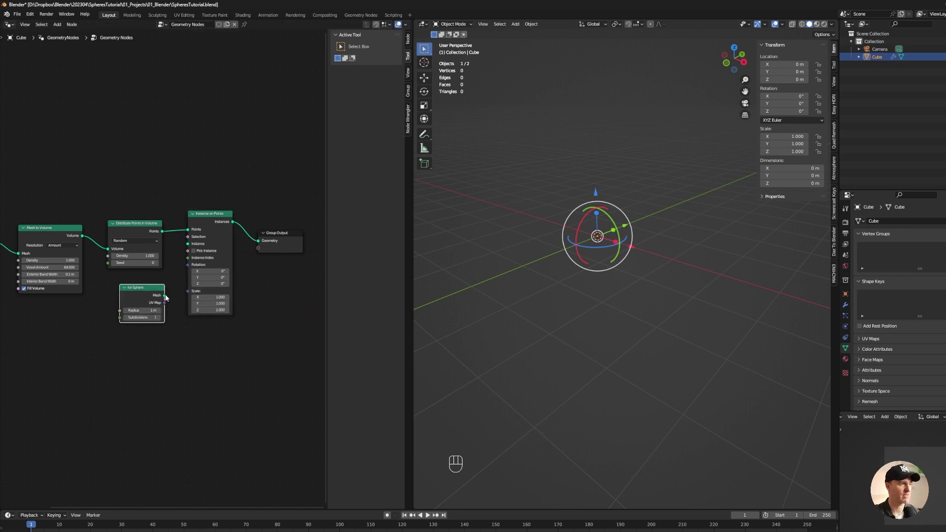
left_click_drag(174, 277, 189, 246)
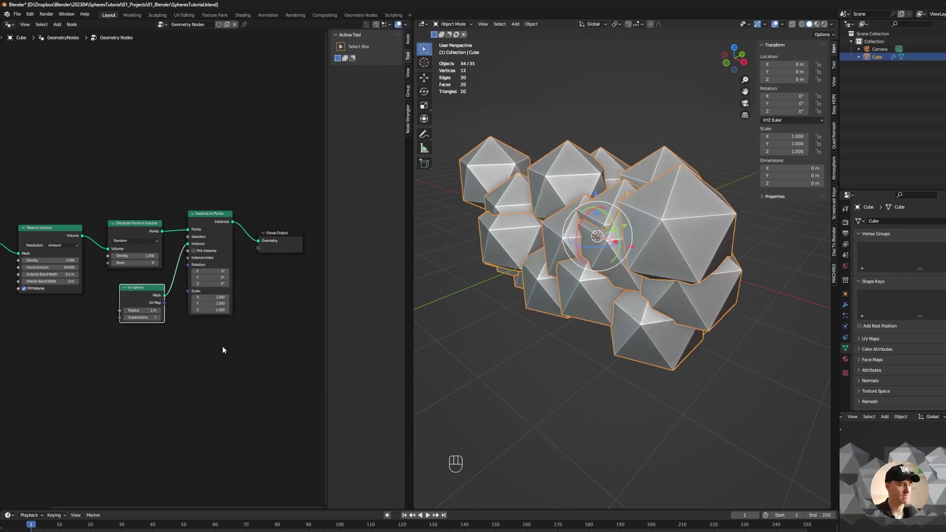
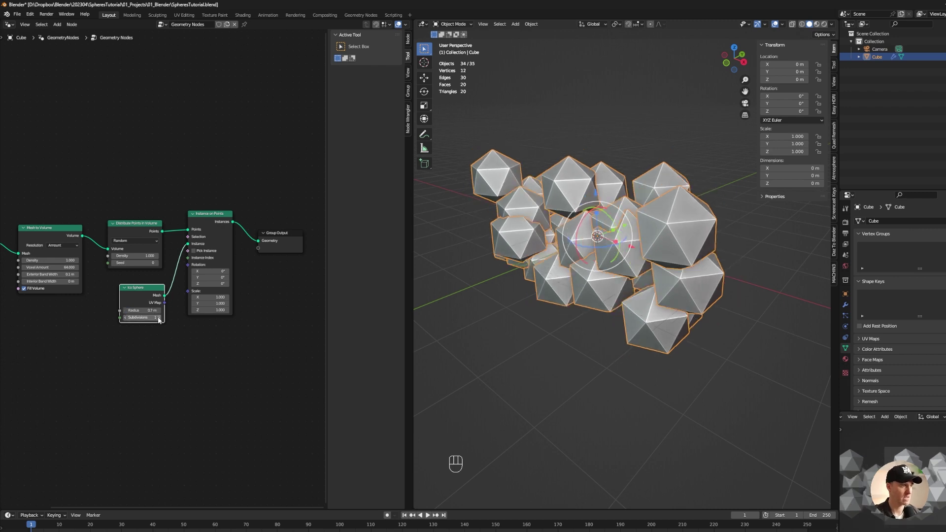
Raise the Ico Sphere subdivisions, drive instance Scale, and add a Merge by Distance node
left_click(160, 320)
left_click_drag(160, 320, 188, 352)
key("shift+a")
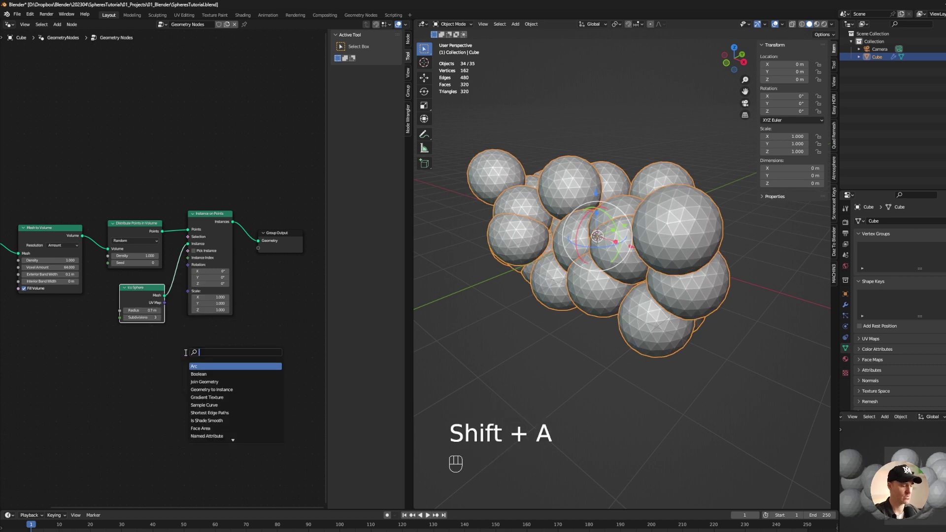
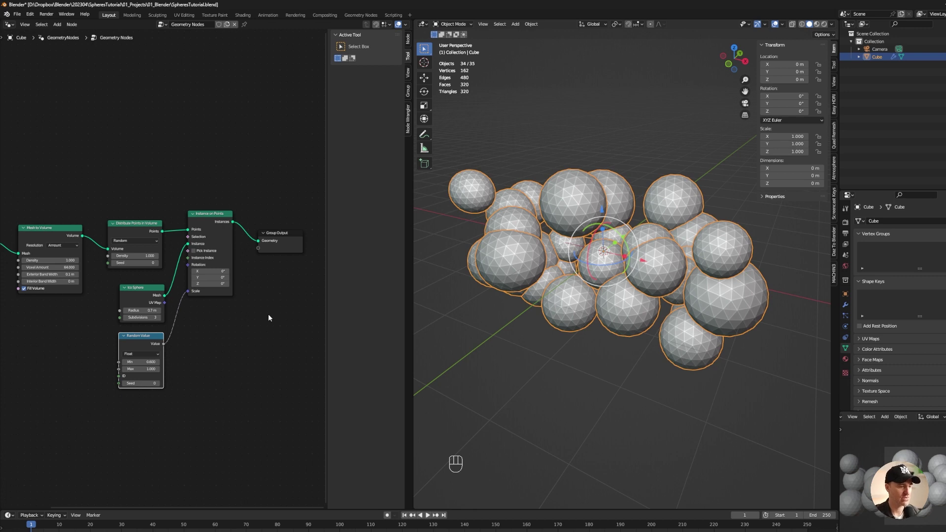
key("shift+a")
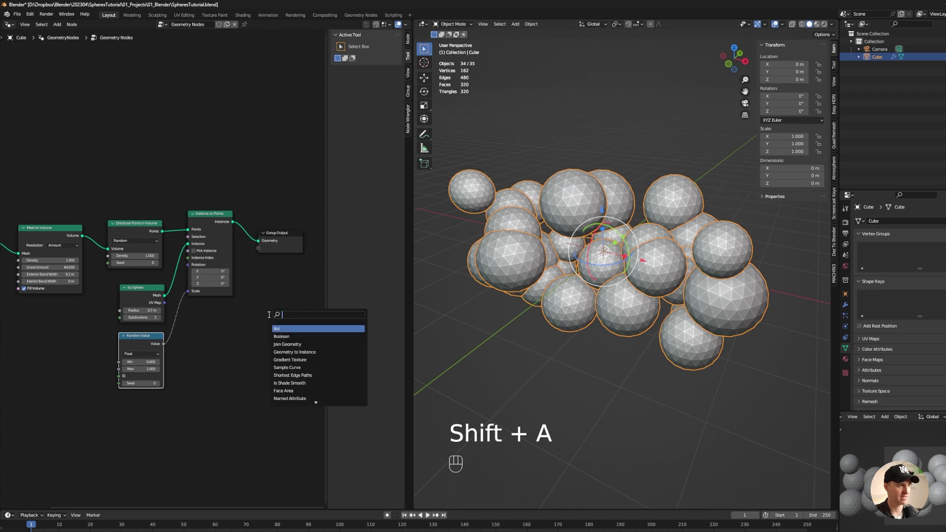
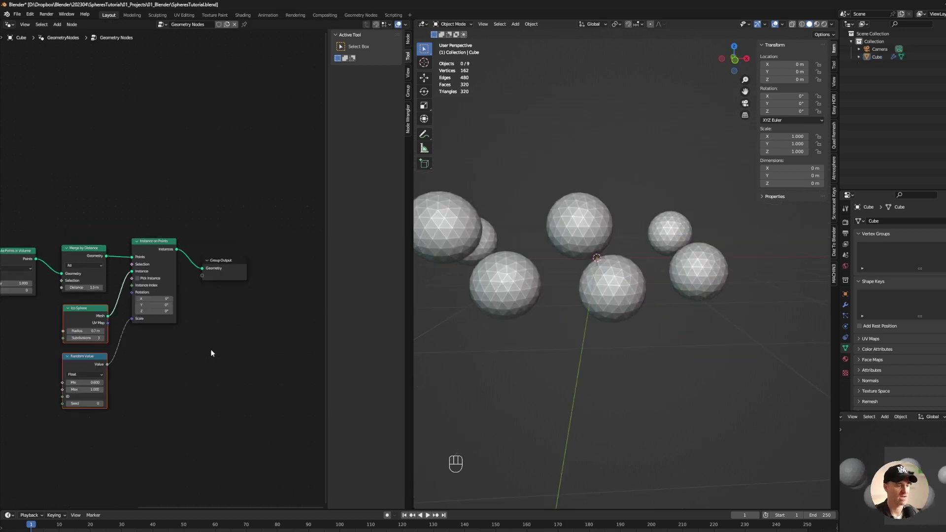
Insert Set Shade Smooth and Realize Instances nodes before the Group Output
key("shift+a")
key("s")
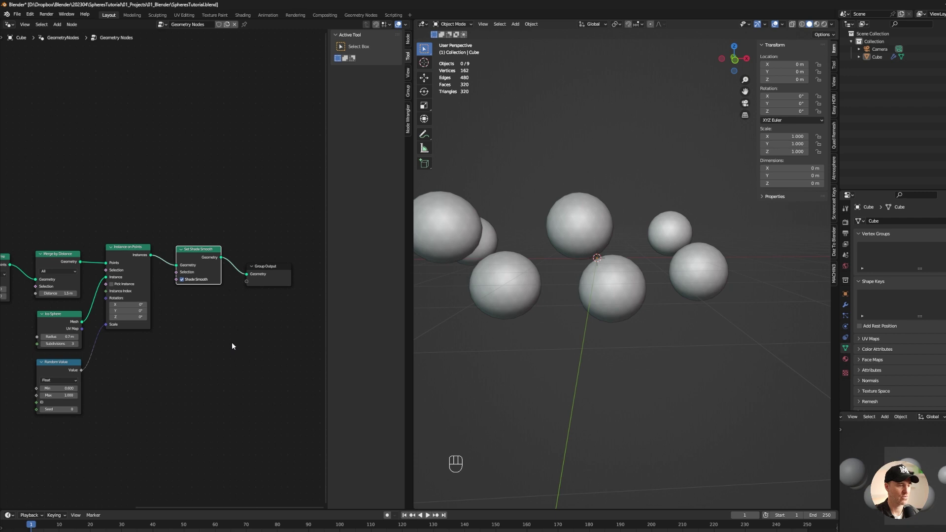
key("shift+a")
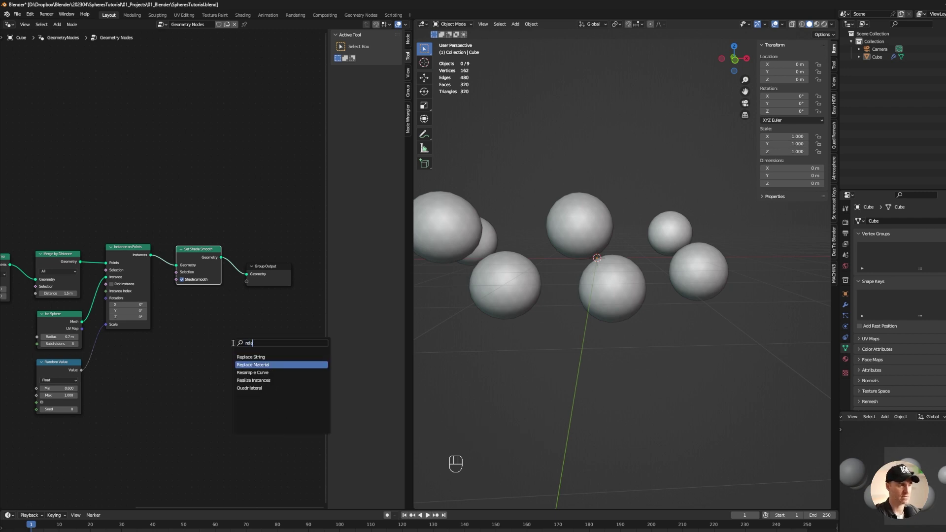
key("Down")
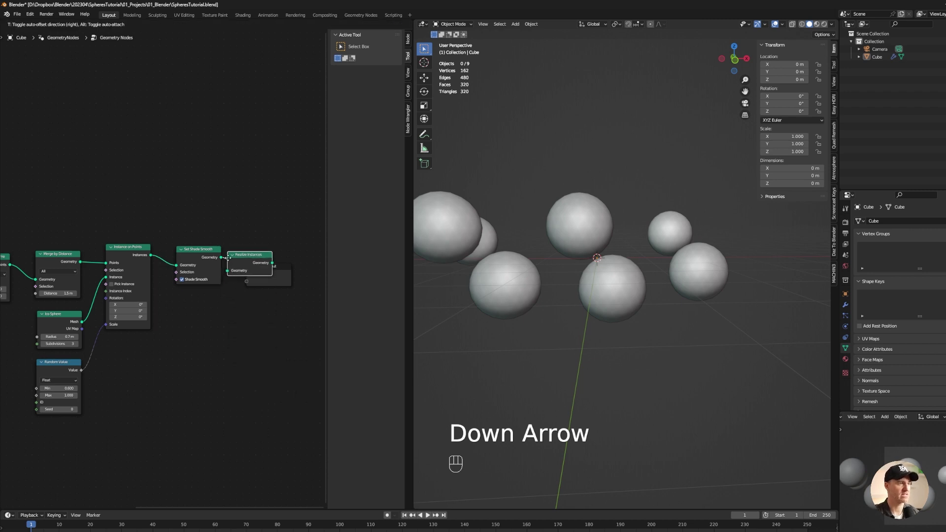
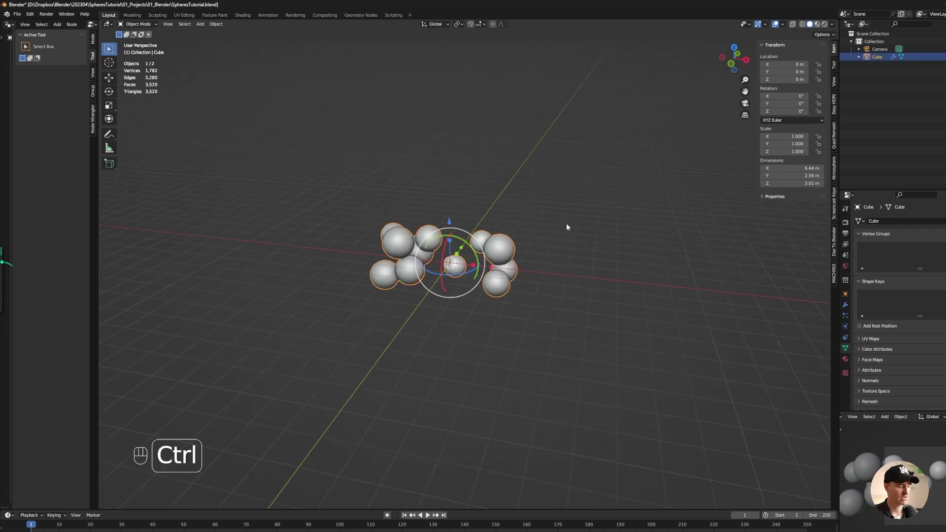
Duplicate the object in place and display the copy as a wireframe box
key("ctrl+c")
key("ctrl+v")
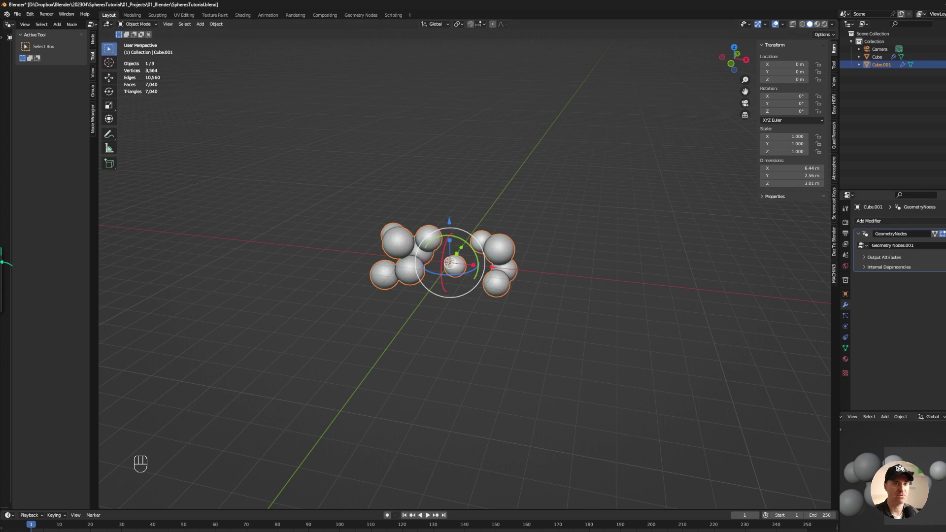
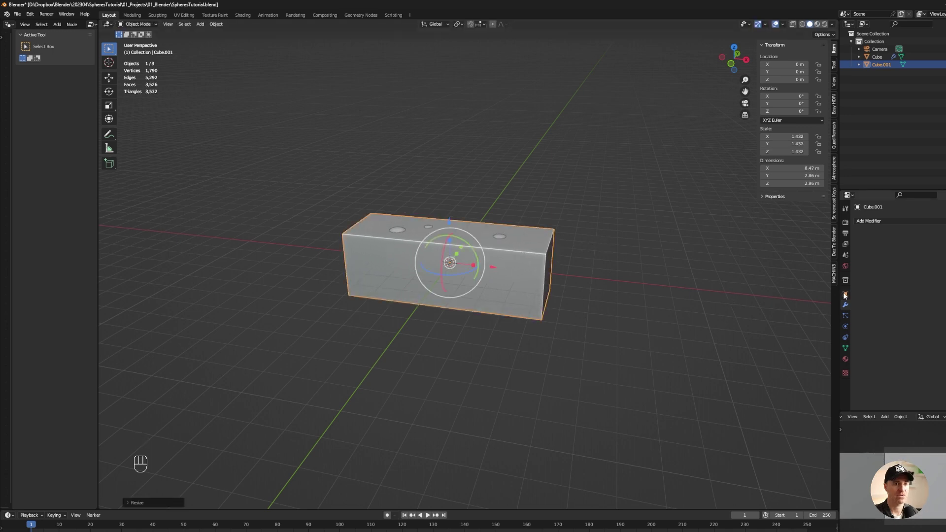
left_click(846, 296)
left_click(883, 386)
left_click_drag(918, 376, 926, 391)
Enlarge the wireframe box to about 9.3 by 3.1 m and center it around the spheres
left_click_drag(550, 258, 483, 242)
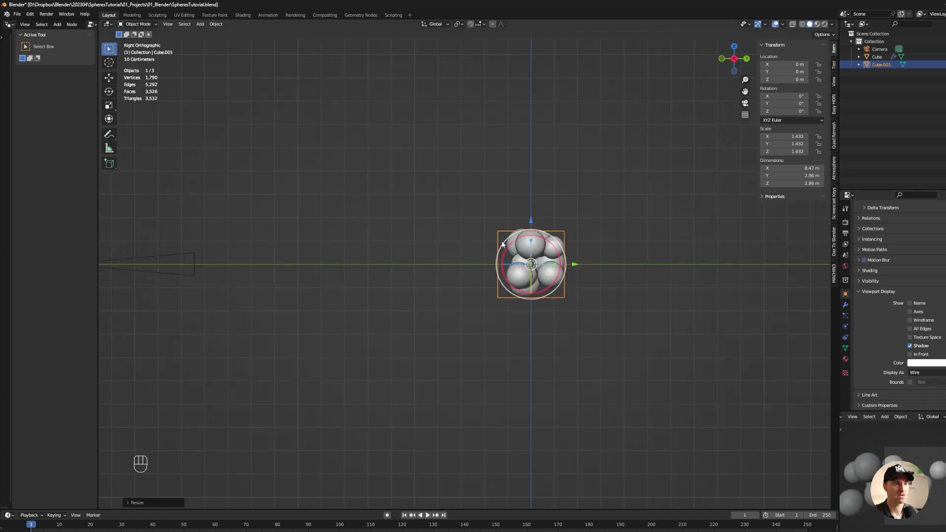
left_click_drag(675, 232, 648, 239)
key("g")
key("s")
key("g")
key("s")
left_click_drag(599, 236, 539, 218)
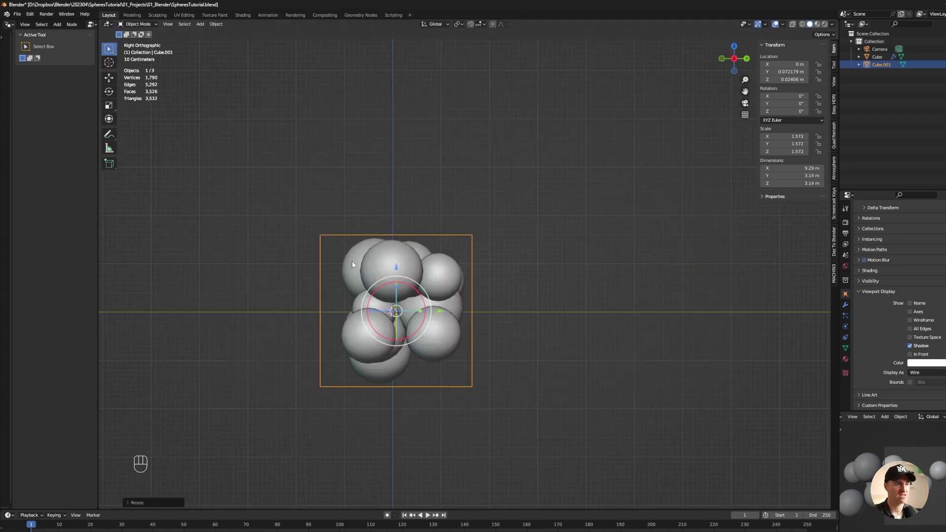
left_click_drag(354, 263, 461, 286)
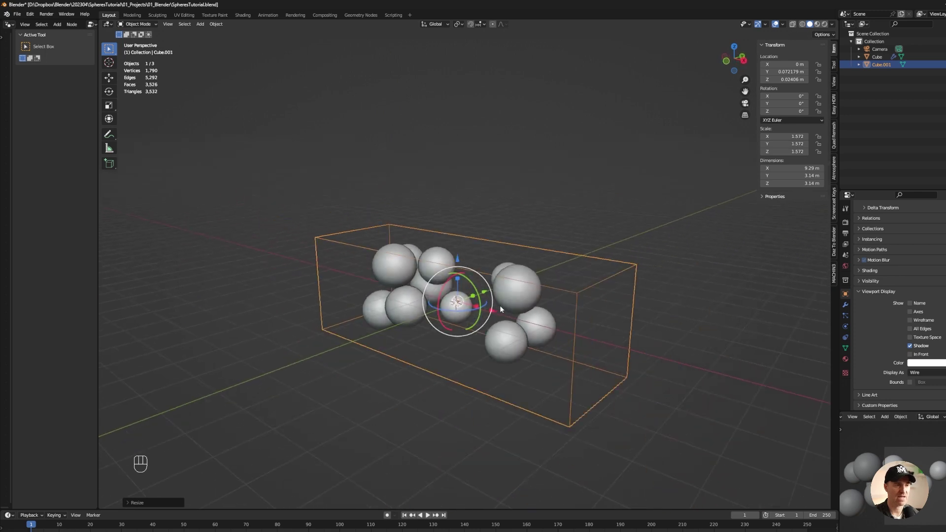
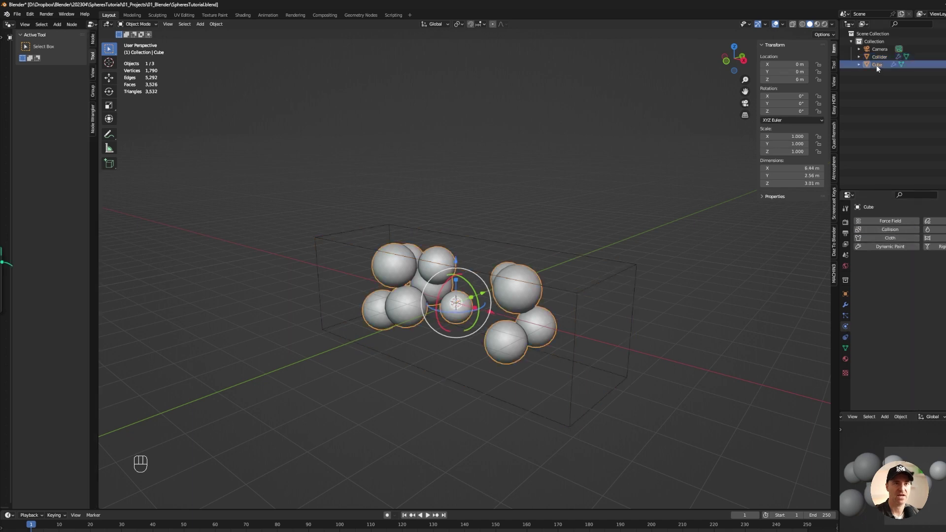
Add Cloth physics to the spheres with Pressure 80 and Object Collisions enabled
left_click(878, 69)
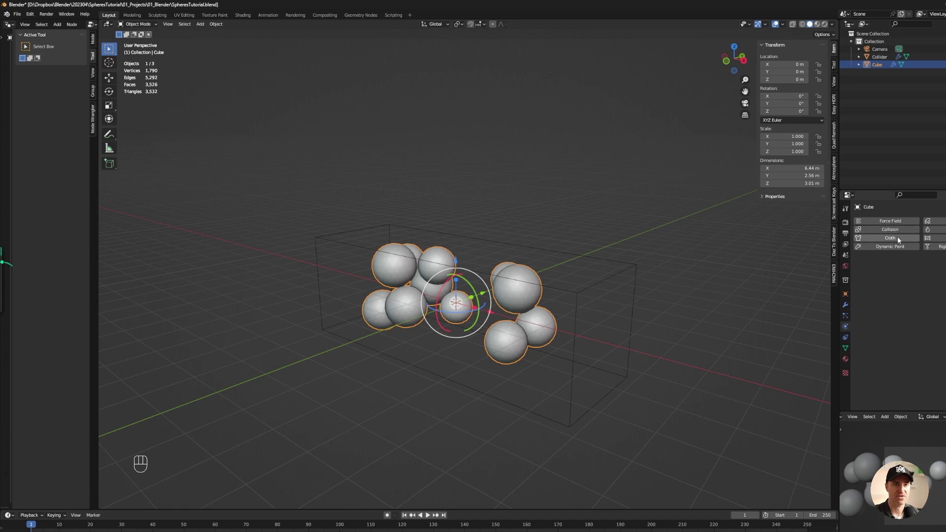
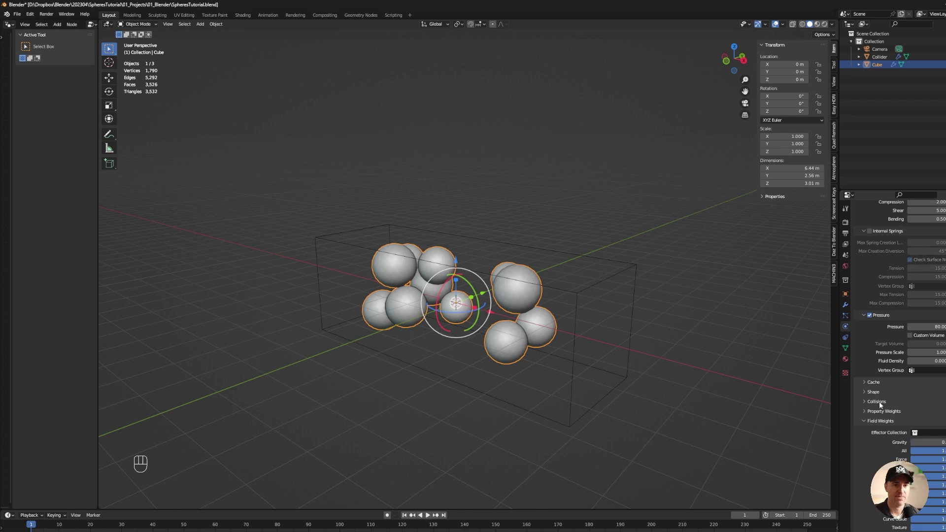
left_click(880, 403)
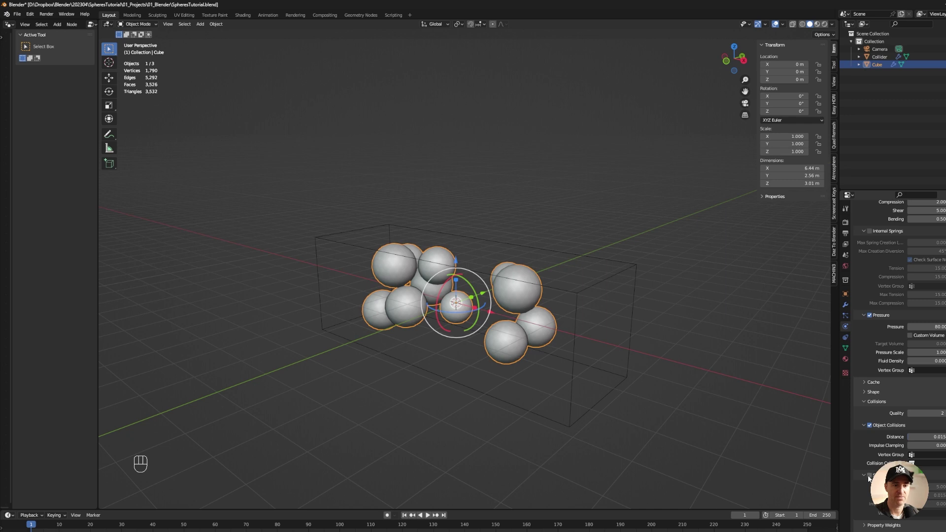
left_click_drag(870, 477, 868, 416)
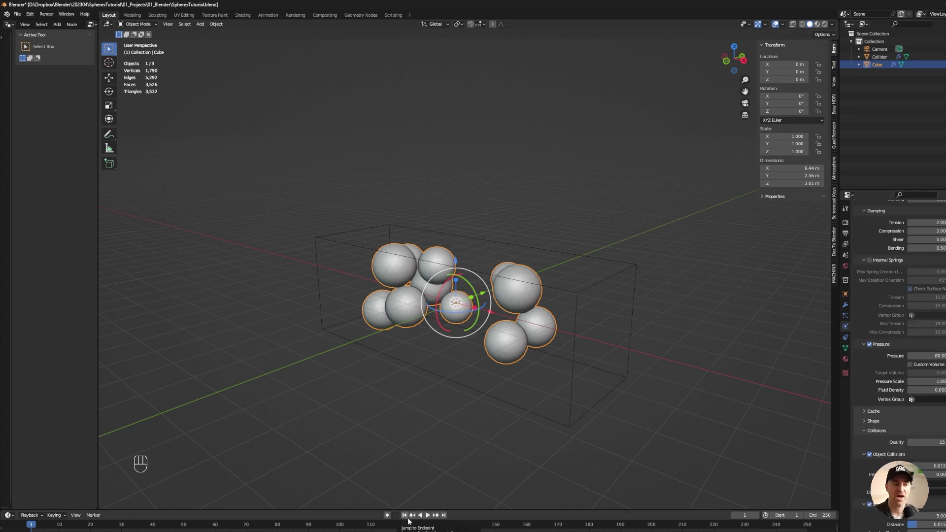
Flip all face normals of the Collider box in Edit Mode, then play the simulation to check it
left_click(430, 518)
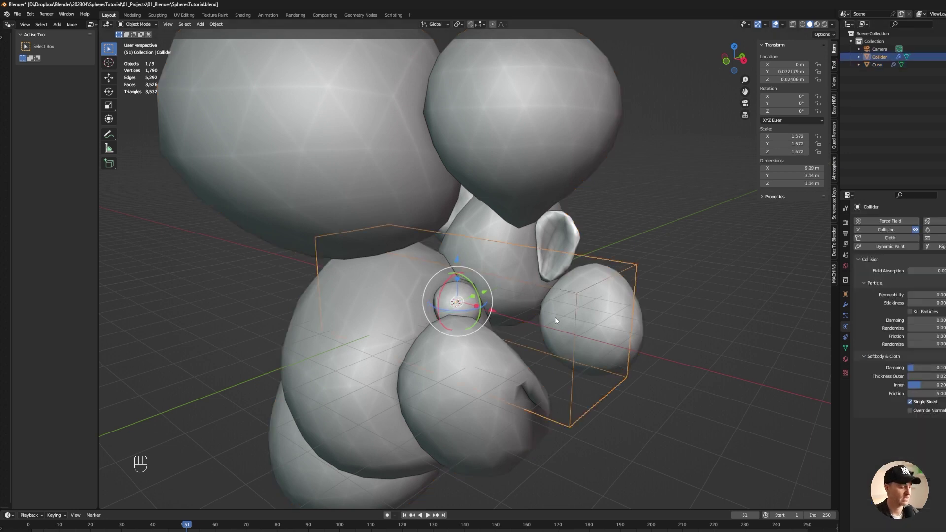
key("Tab")
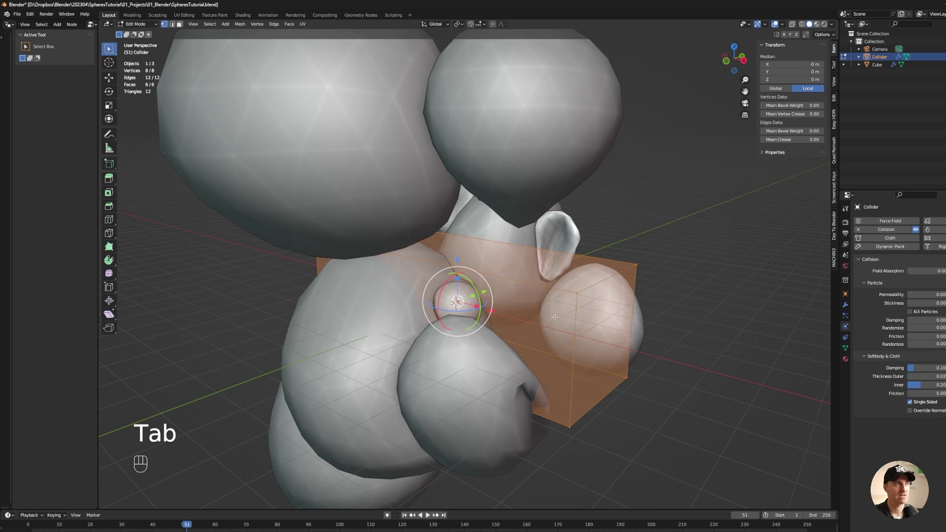
key("3")
key("a")
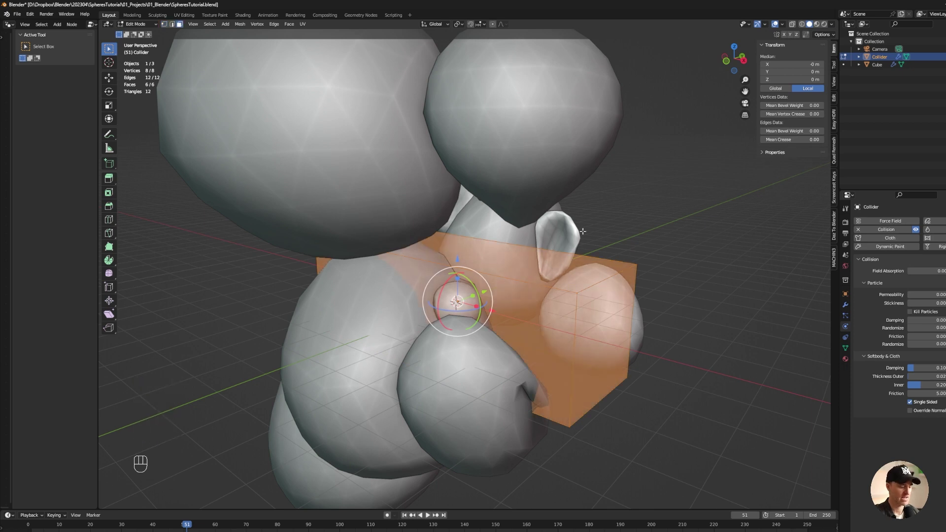
key("F3")
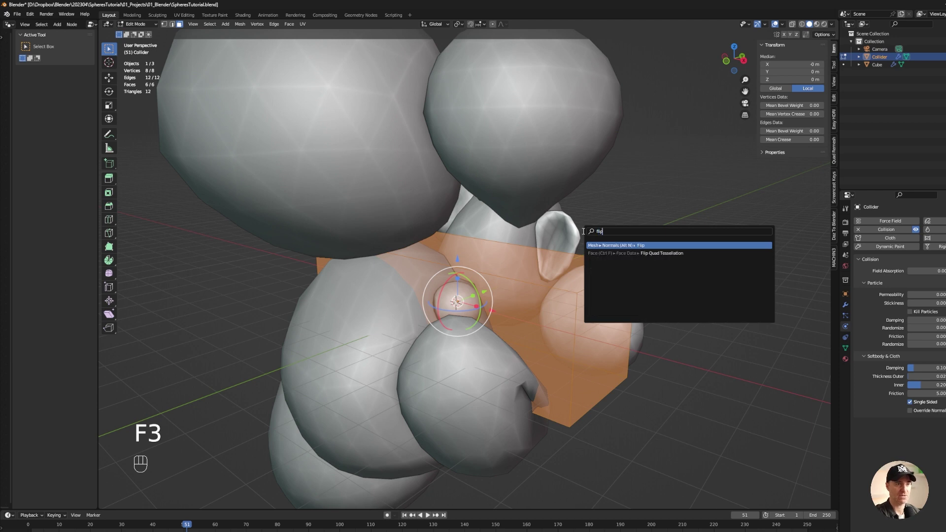
key("Tab")
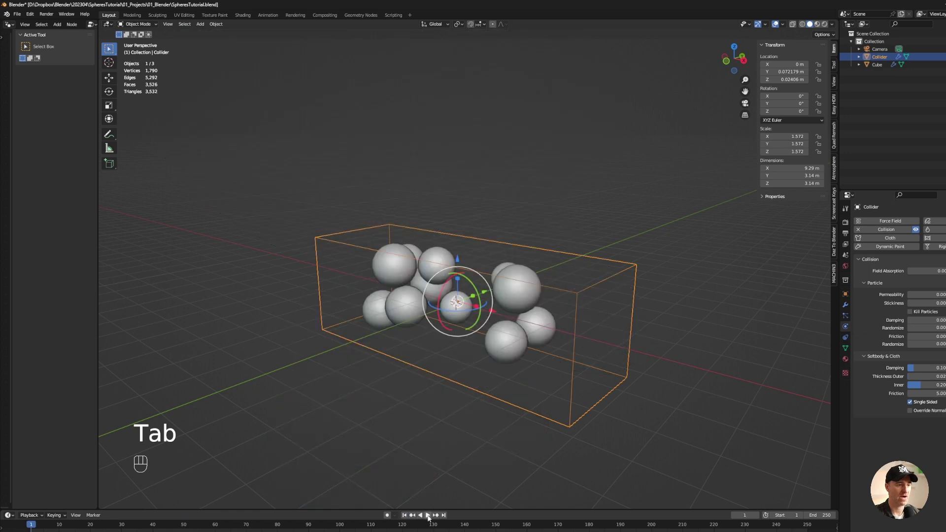
left_click(432, 516)
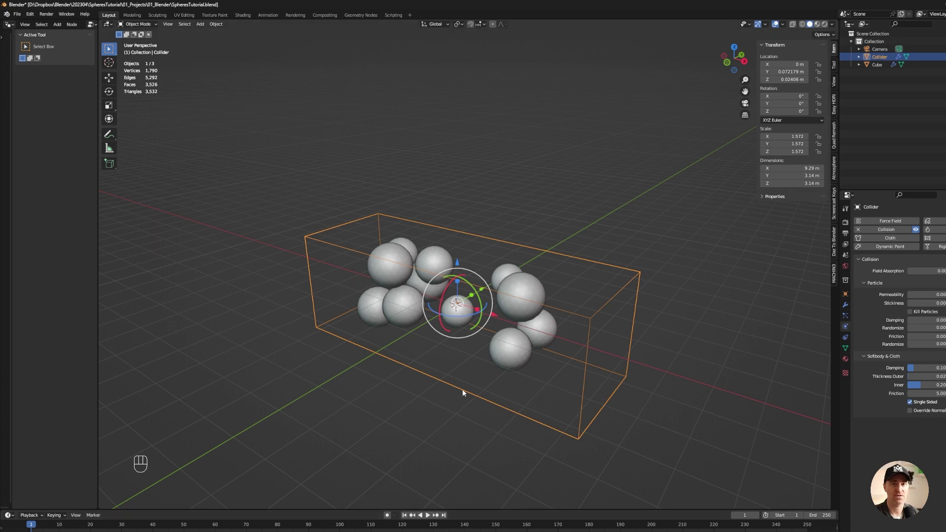
Add a Vortex force field with Strength 60, Noise 10, Seed 24 and play the simulation
key("shift+a")
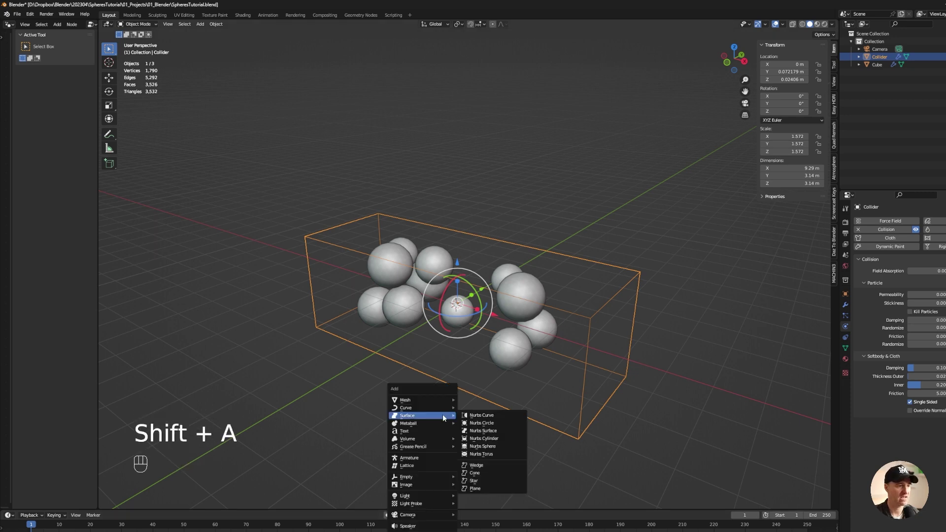
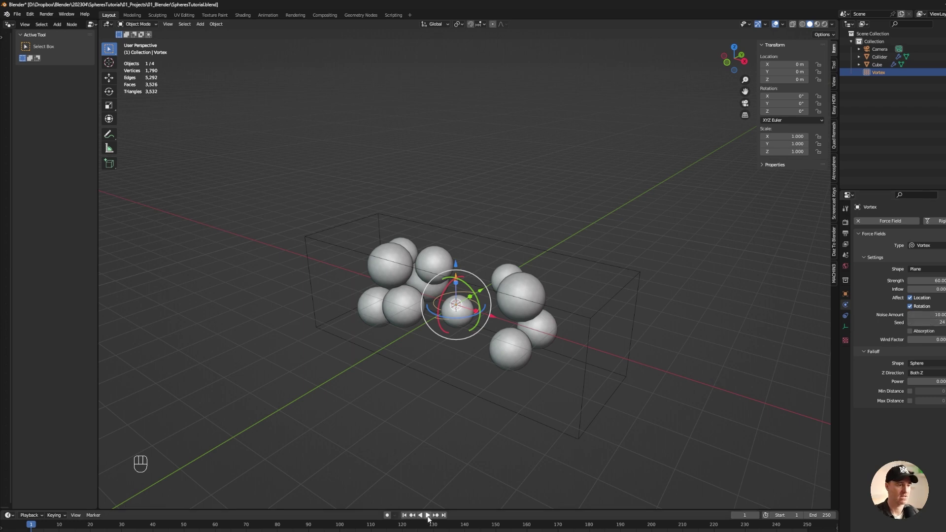
left_click(430, 518)
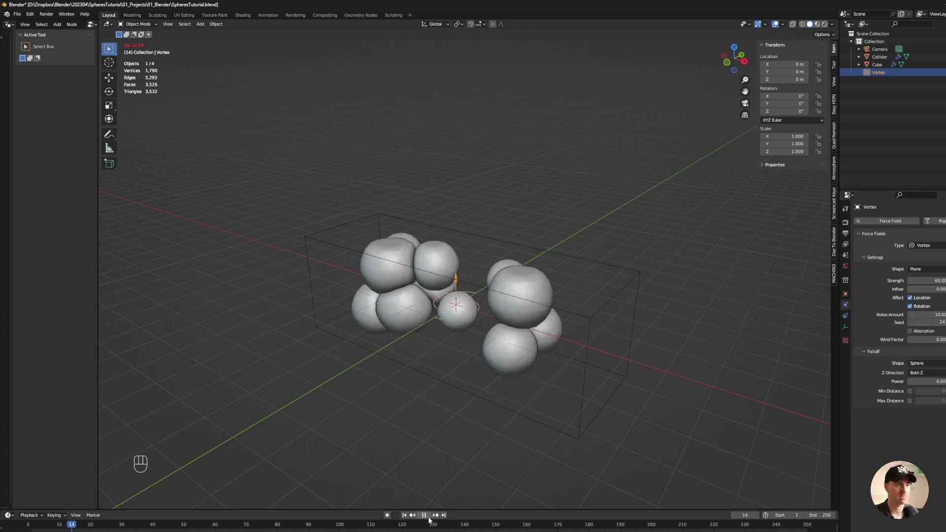
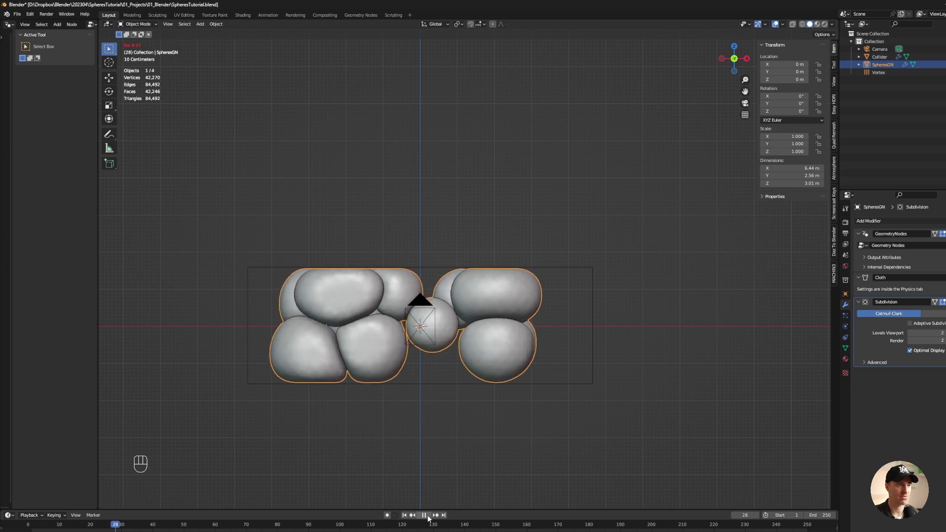
Try higher cloth Tension and Pressure 200 on SpheresGN, replaying the simulation
left_click(430, 518)
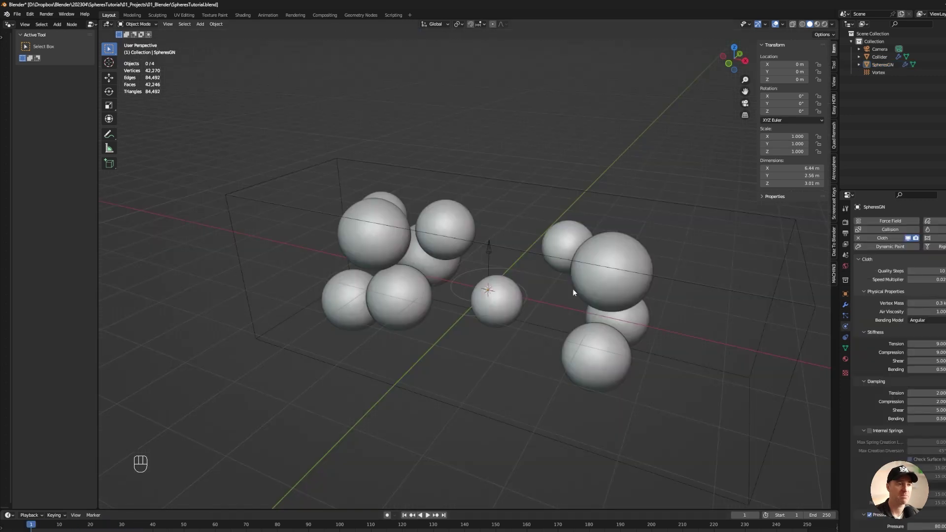
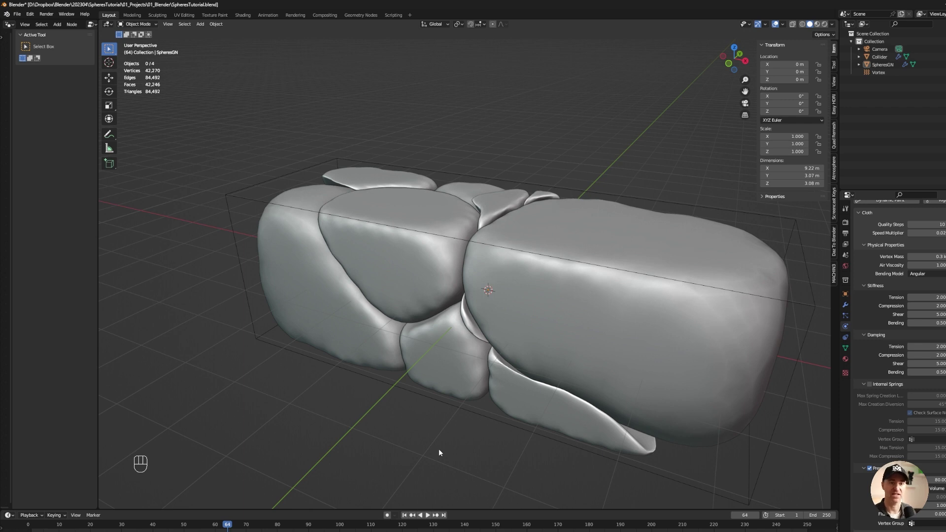
left_click_drag(406, 518, 483, 493)
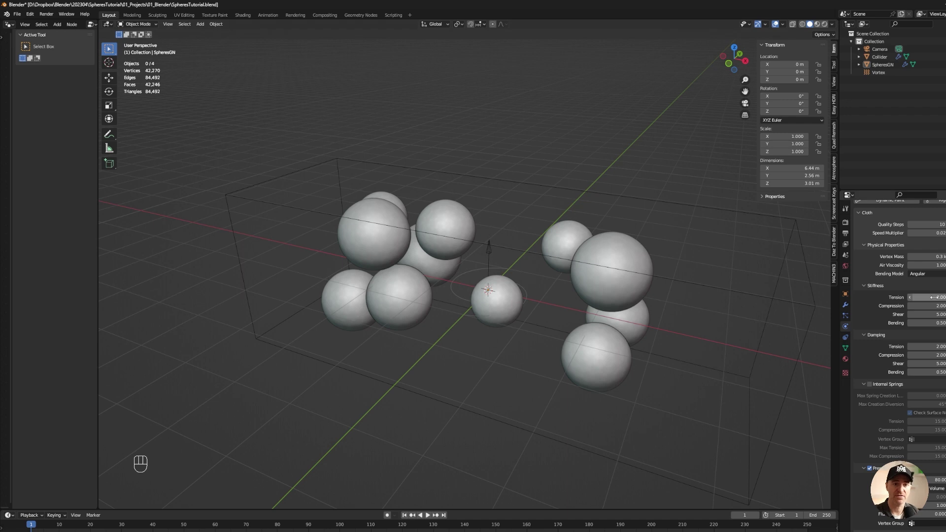
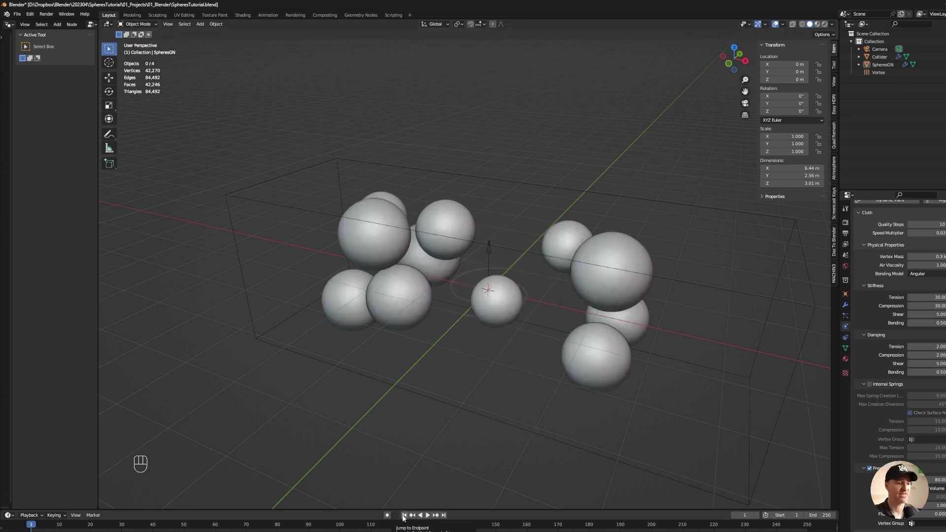
left_click(404, 519)
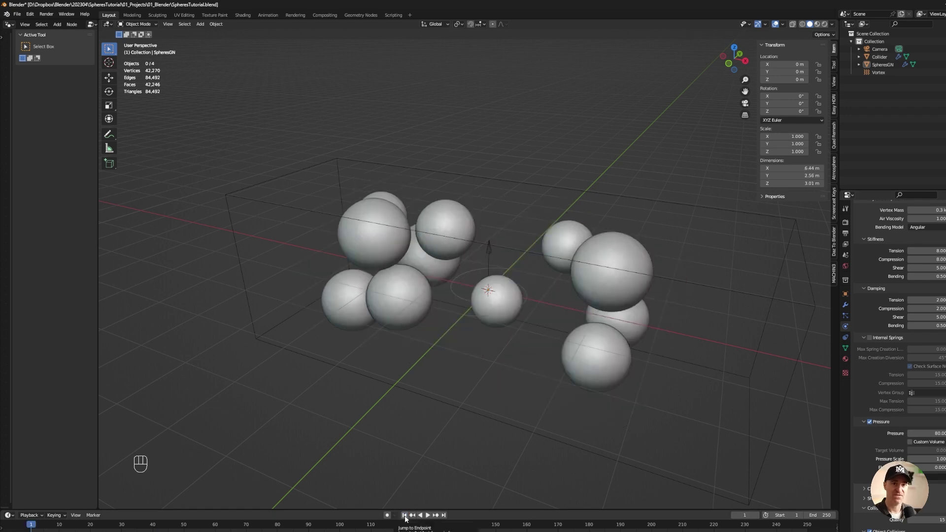
left_click_drag(407, 518, 940, 440)
key("0")
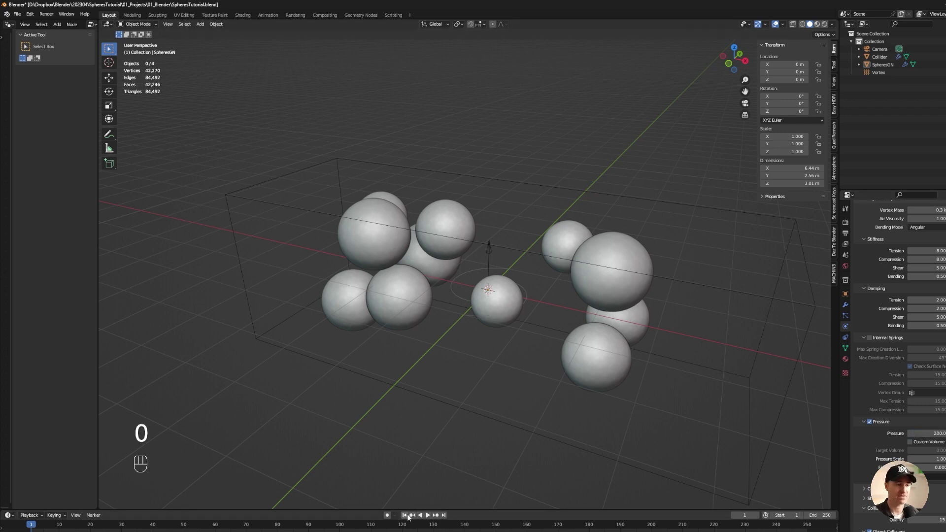
left_click(427, 518)
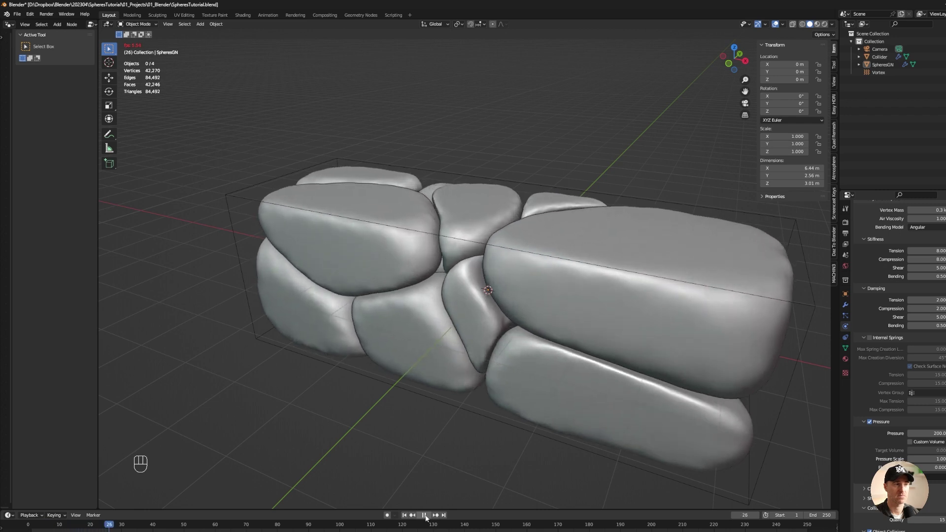
Test Pressure 1000, inspect the collapsed mesh, then settle on Tension/Compression 10 and Pressure 90
left_click_drag(426, 517, 437, 520)
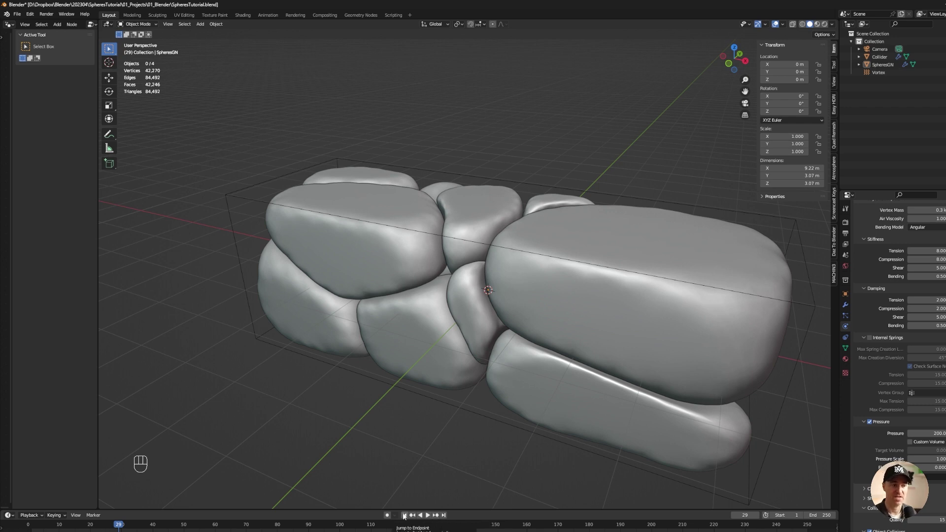
left_click_drag(407, 516, 934, 435)
key("0")
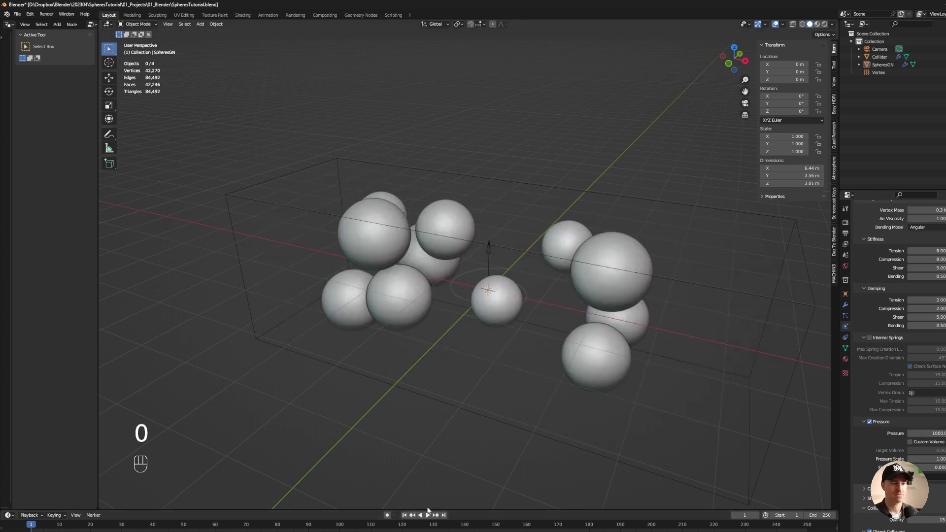
left_click(429, 517)
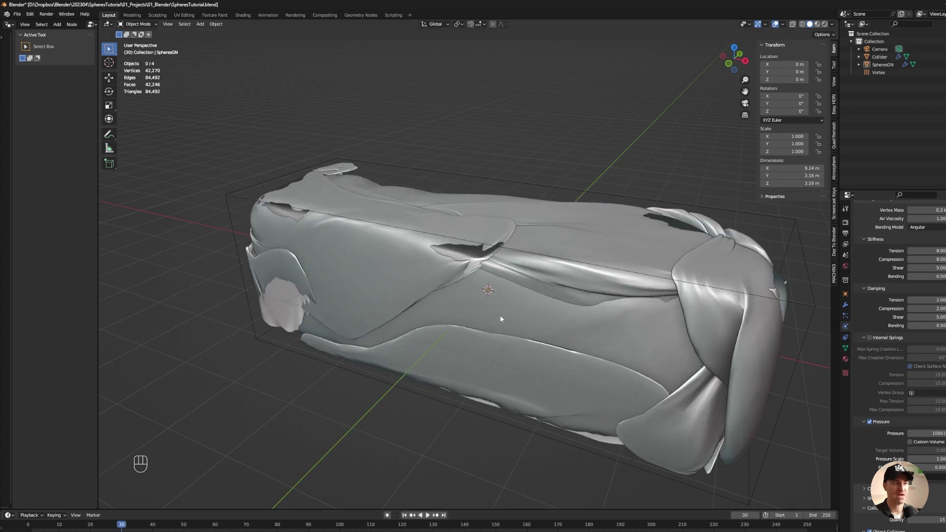
left_click_drag(490, 255, 399, 259)
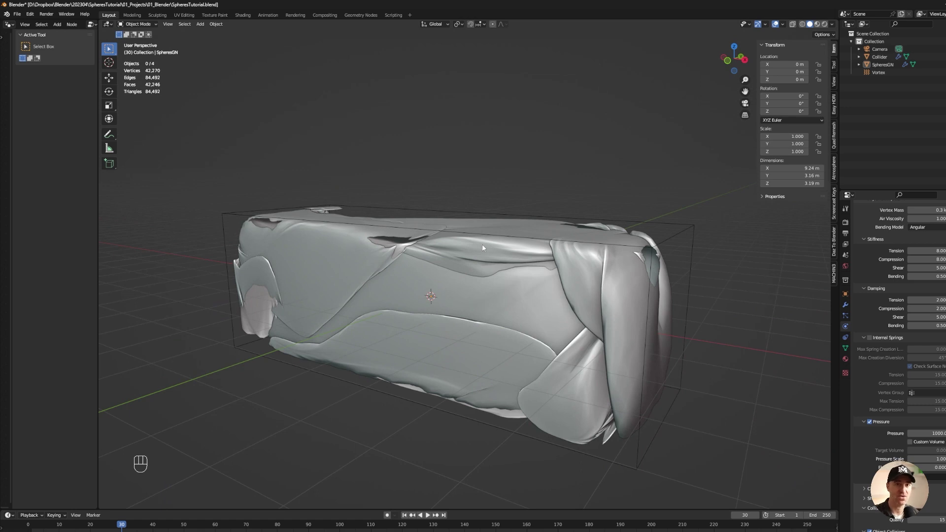
left_click_drag(472, 356, 919, 441)
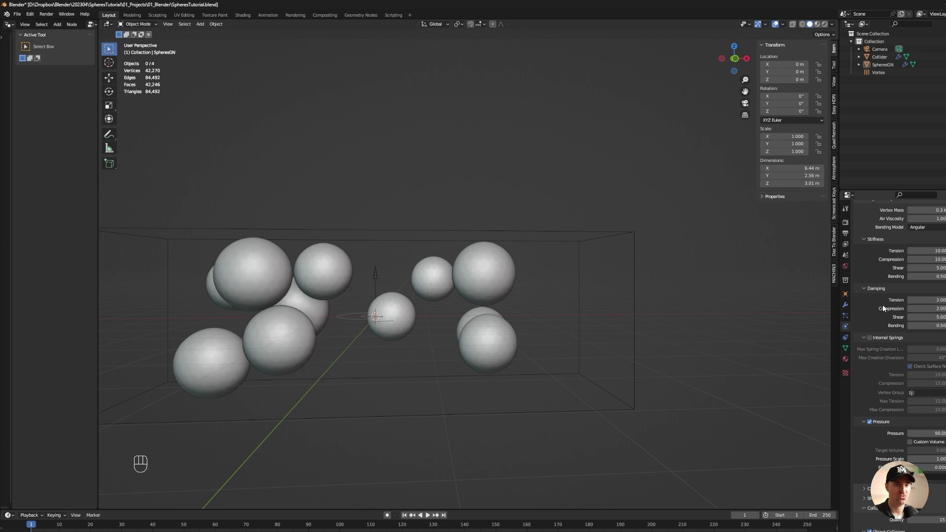
Show the Render Properties with Cycles on GPU compute and OptiX denoising
left_click(846, 224)
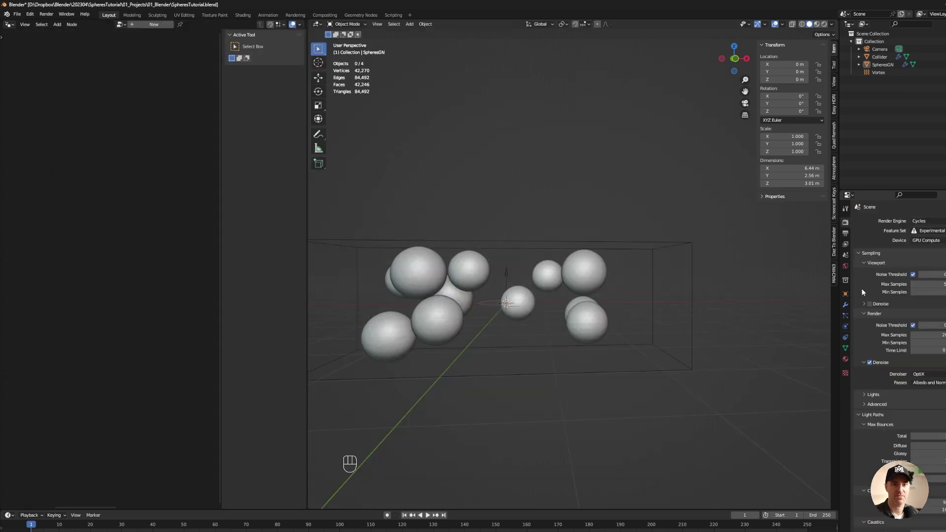
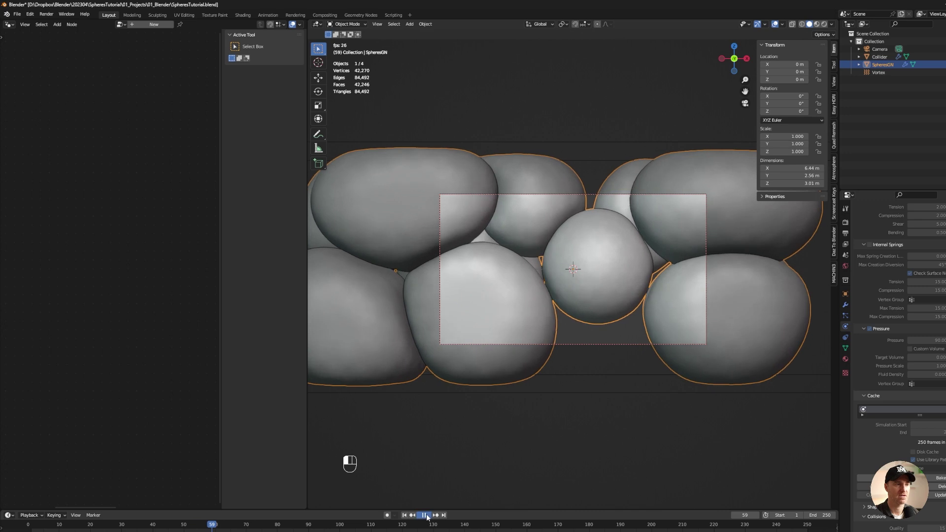
Switch the Easy HDRI background to a solid white colour and hide the sidebar
left_click_drag(230, 526, 495, 333)
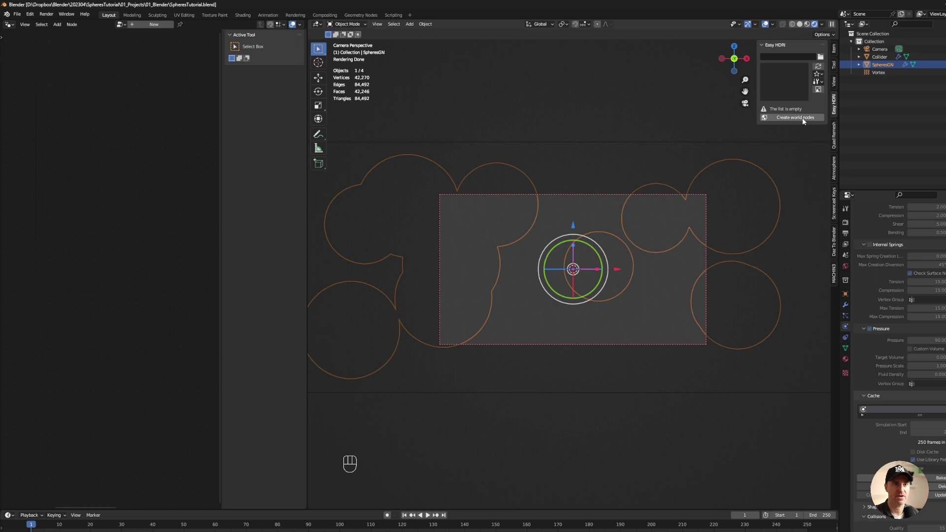
left_click_drag(804, 120, 789, 232)
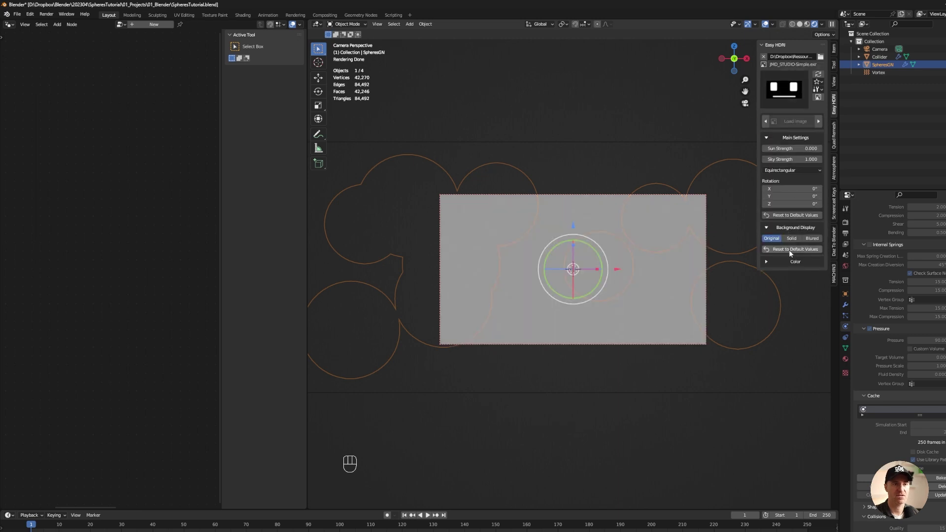
left_click(792, 239)
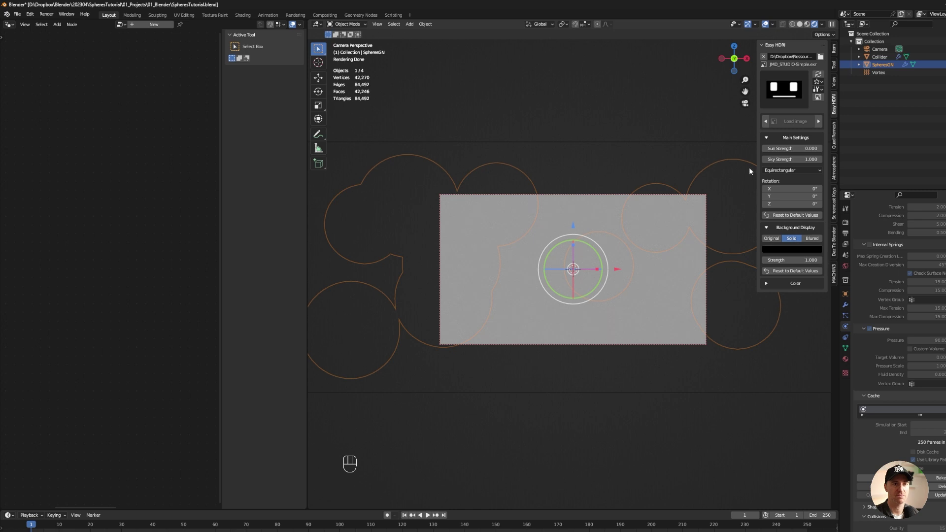
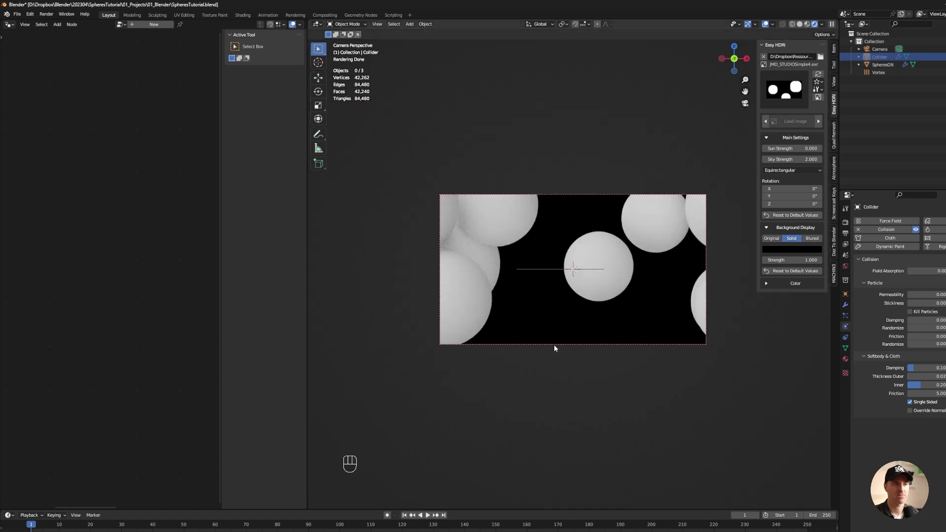
left_click(796, 250)
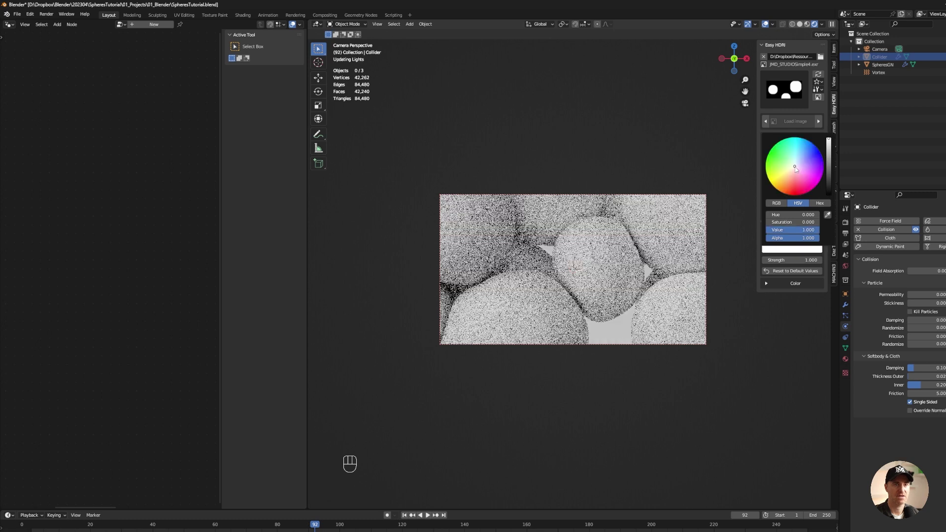
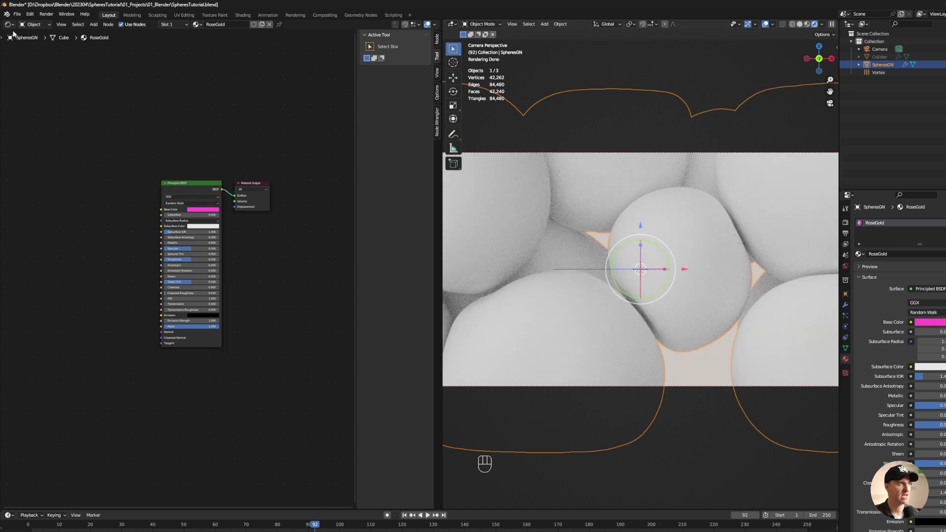
Add a Set Material node before Group Output in SpheresGN and assign RoseGold
left_click_drag(13, 27, 869, 233)
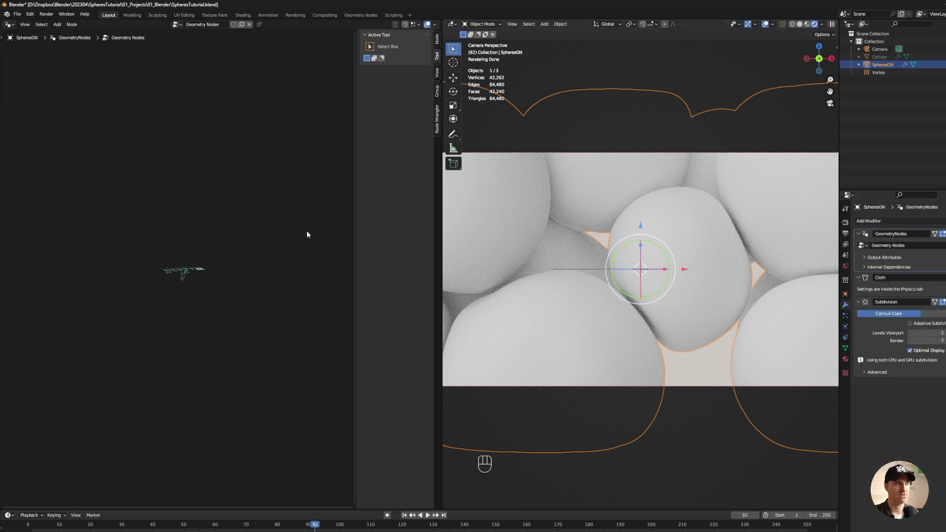
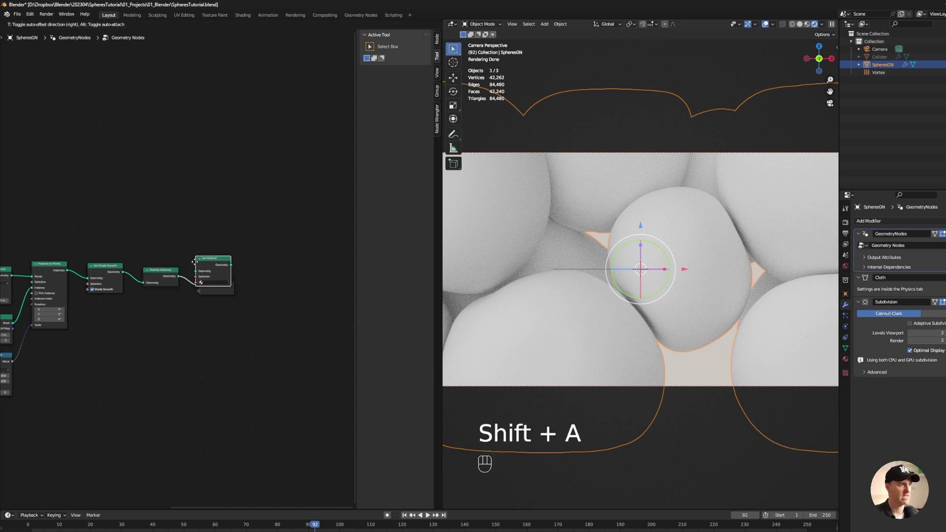
left_click(205, 294)
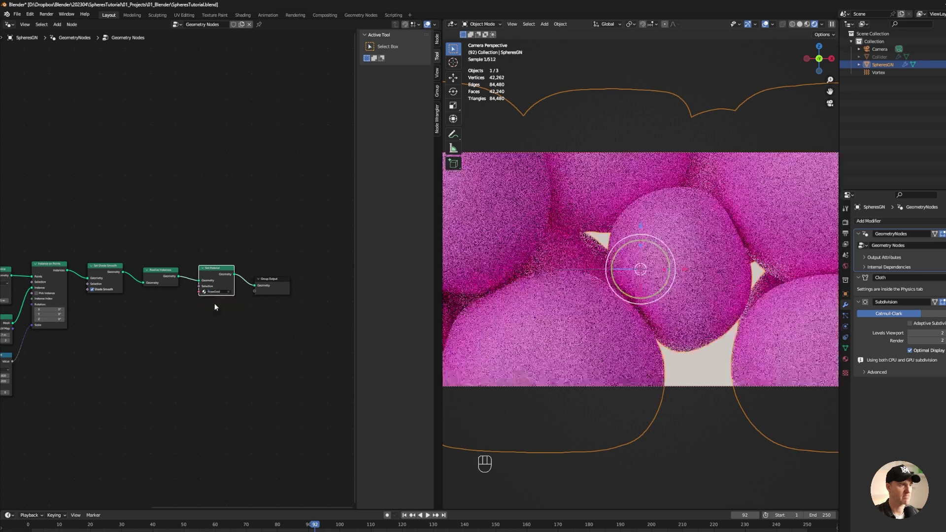
left_click(284, 408)
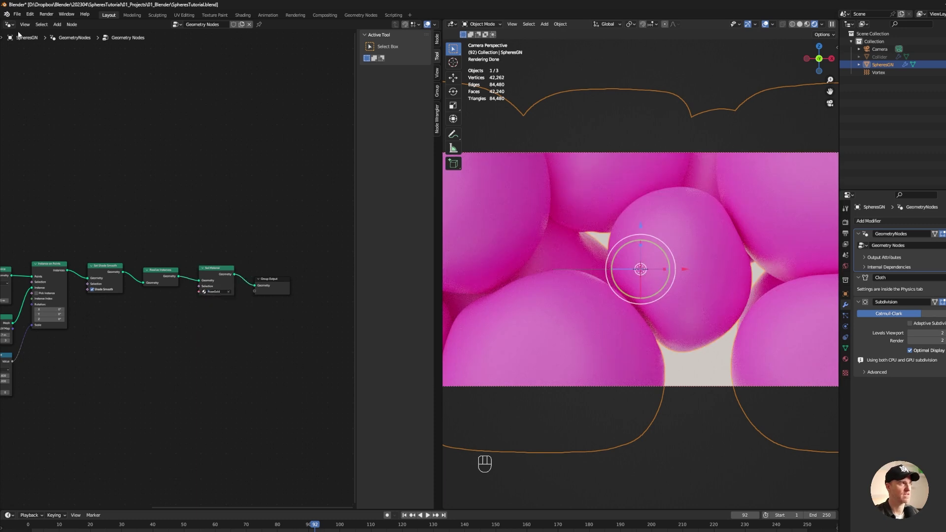
Feed a Fresnel node through two ColorRamps into the Principled BSDF's Base Color and Metallic inputs
left_click_drag(12, 27, 27, 101)
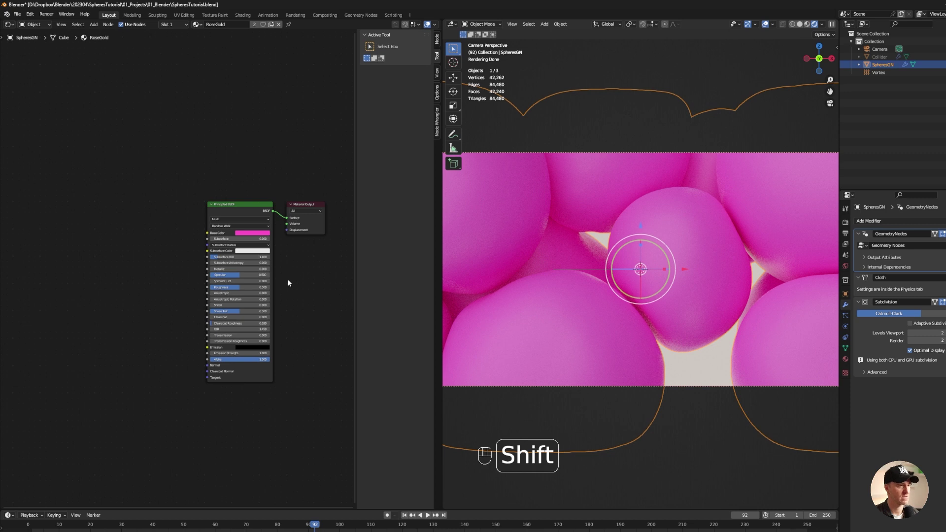
key("shift+a")
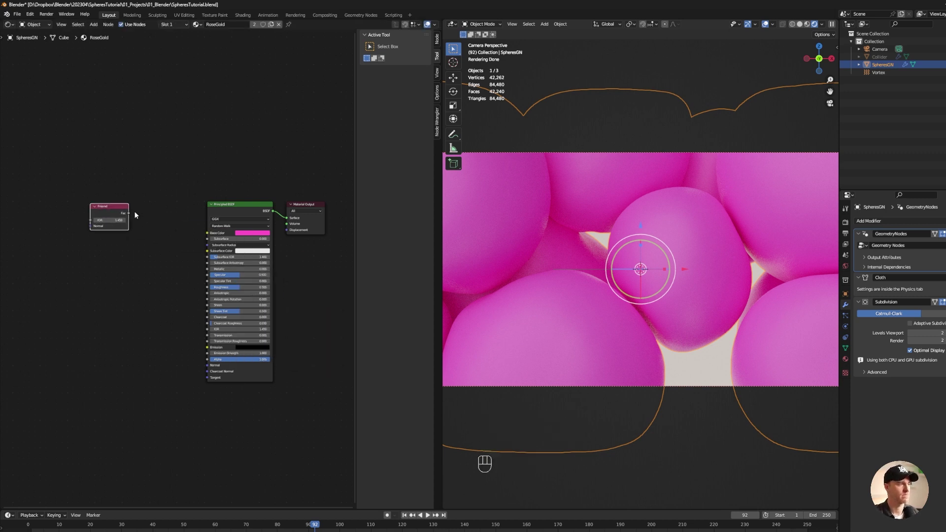
left_click_drag(174, 224, 207, 232)
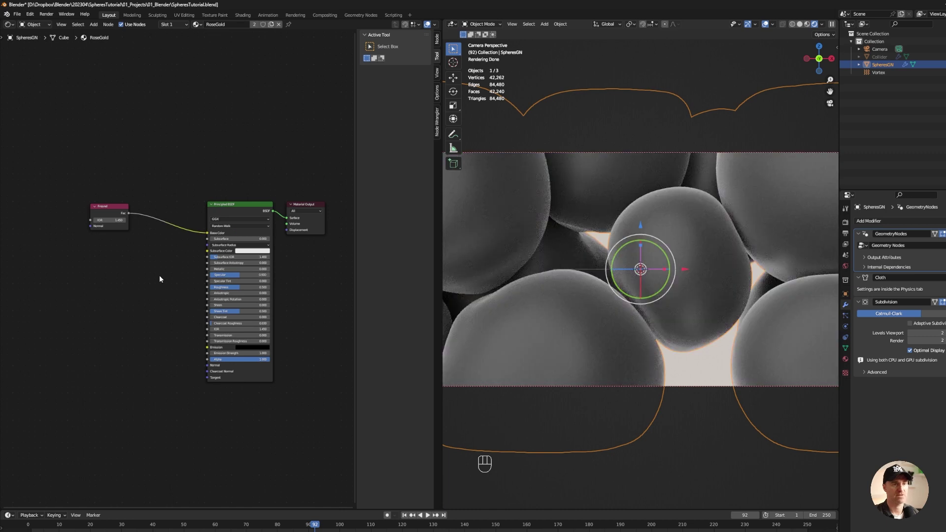
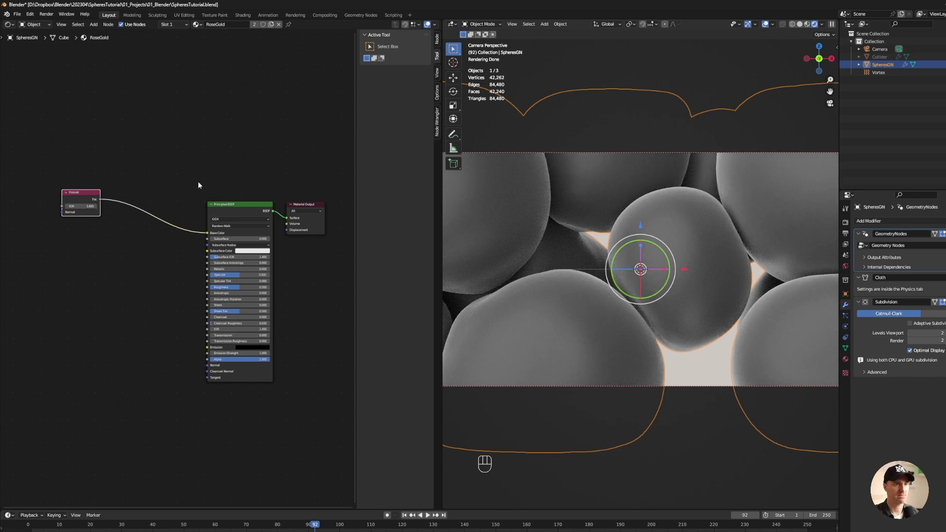
key("shift+a")
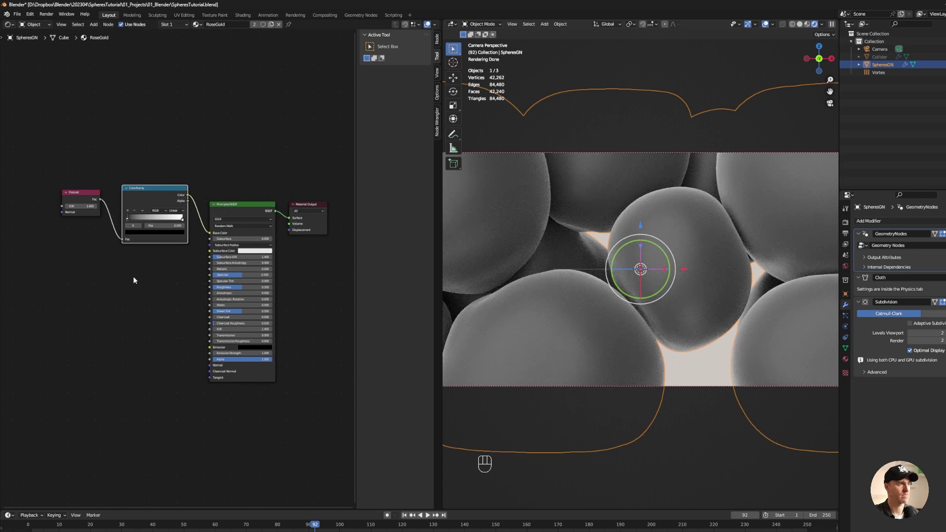
key("shift+d")
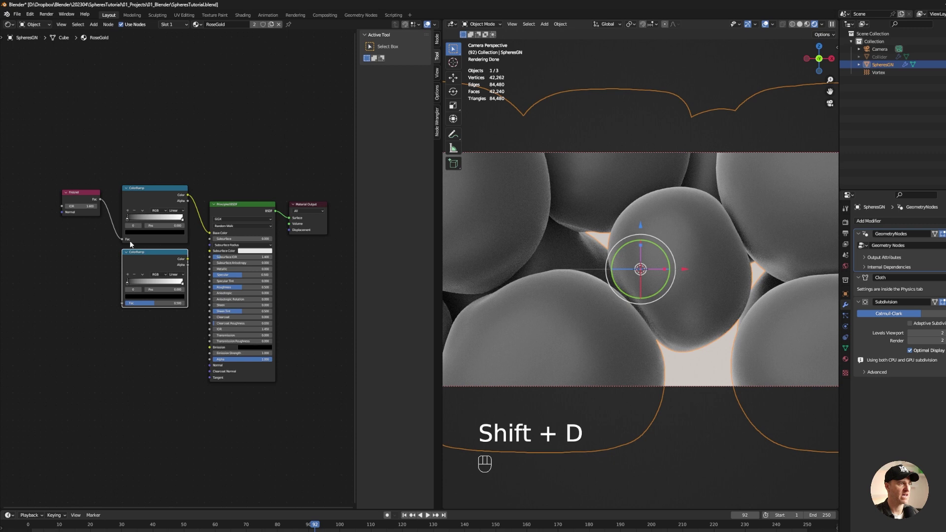
left_click_drag(103, 201, 123, 306)
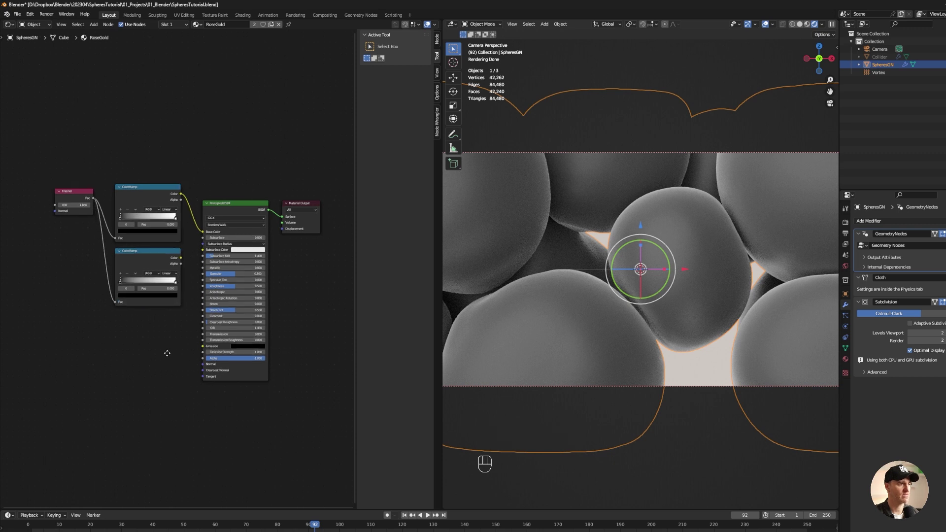
left_click(157, 255)
left_click_drag(166, 261, 178, 283)
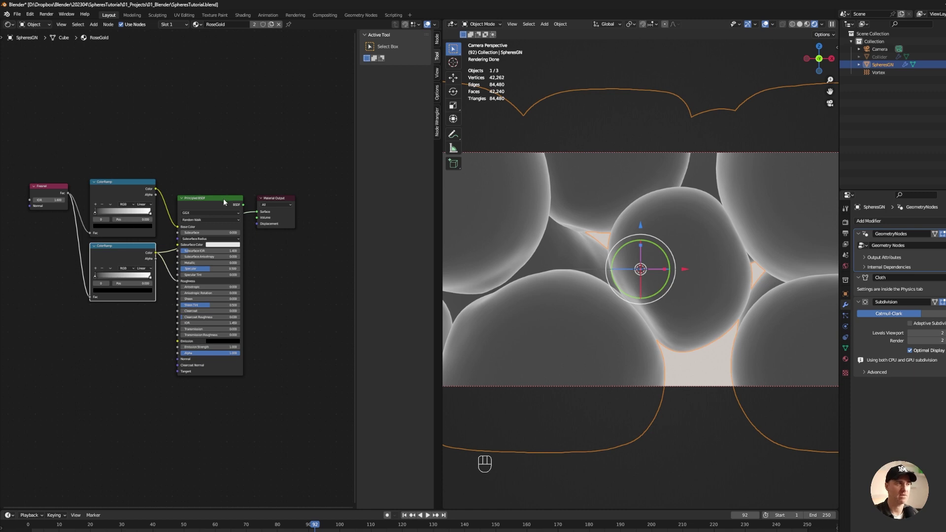
Adjust the metallic ramp's gradient stops and stop position
left_click(140, 279)
left_click_drag(150, 280, 73, 281)
left_click_drag(72, 281, 829, 104)
left_click_drag(549, 228, 109, 278)
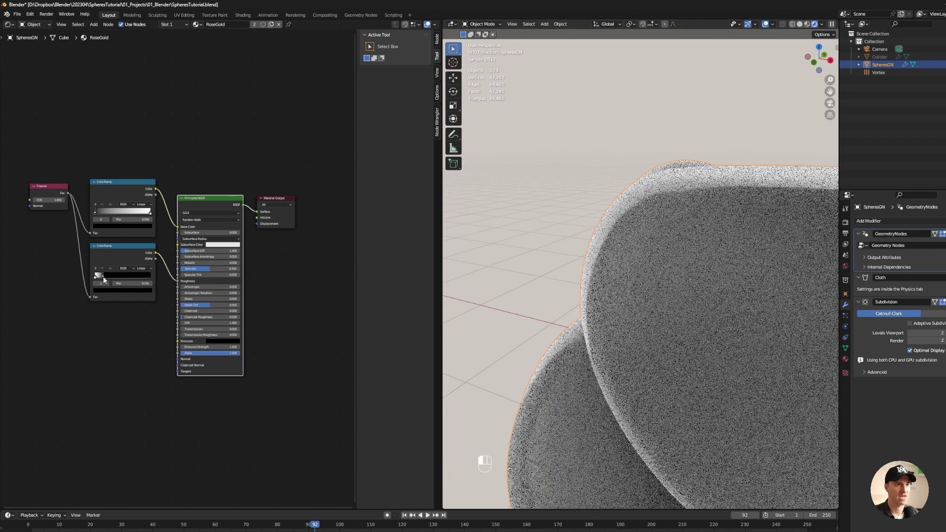
left_click(103, 281)
left_click_drag(102, 282, 333, 344)
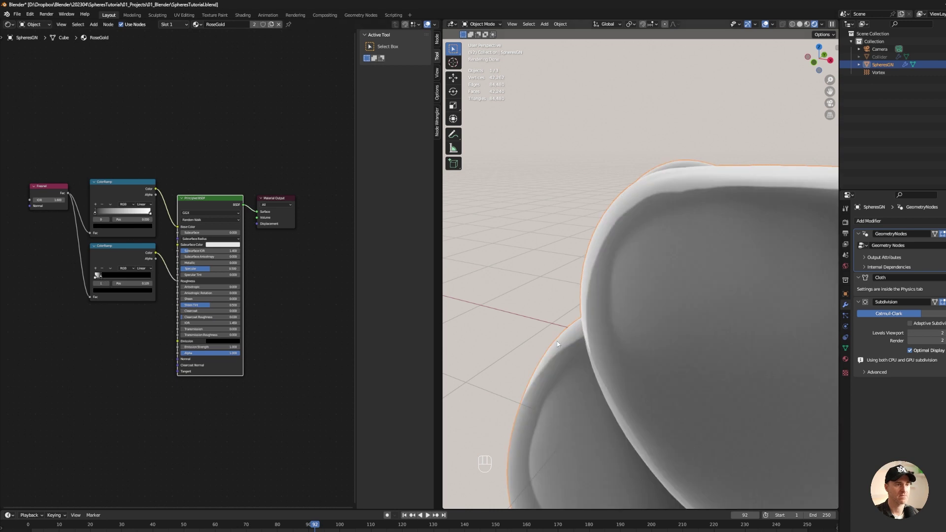
Set the colour ramp's first stop to orange via hex, then bring back the Easy HDRI sidebar settings
left_click_drag(151, 215, 142, 169)
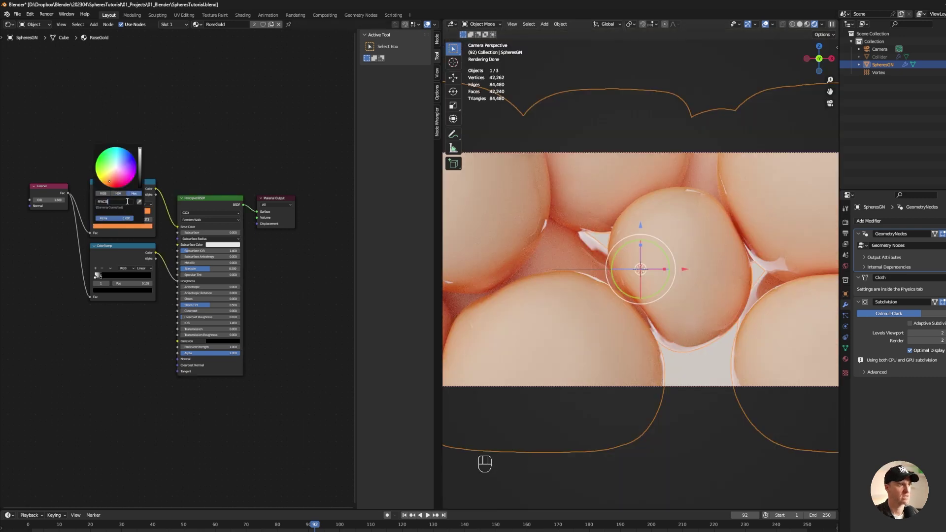
left_click_drag(122, 214, 95, 216)
left_click(96, 215)
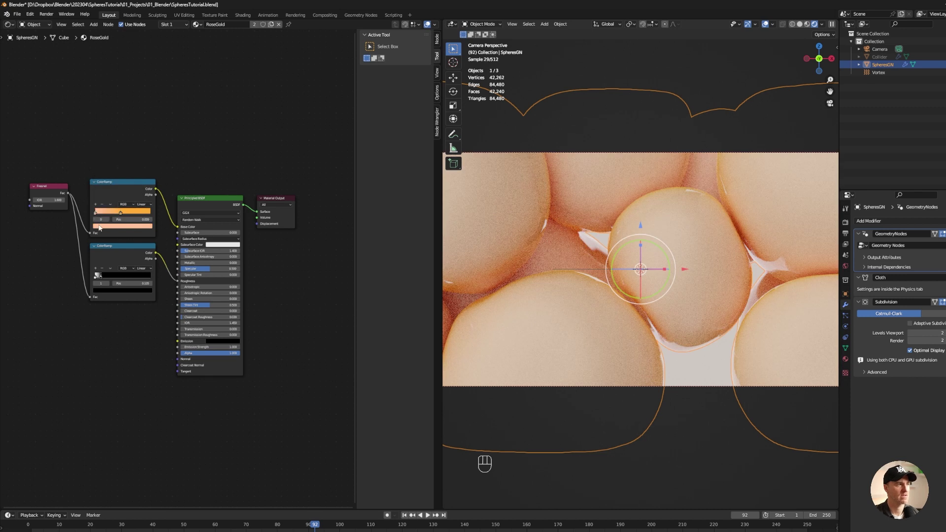
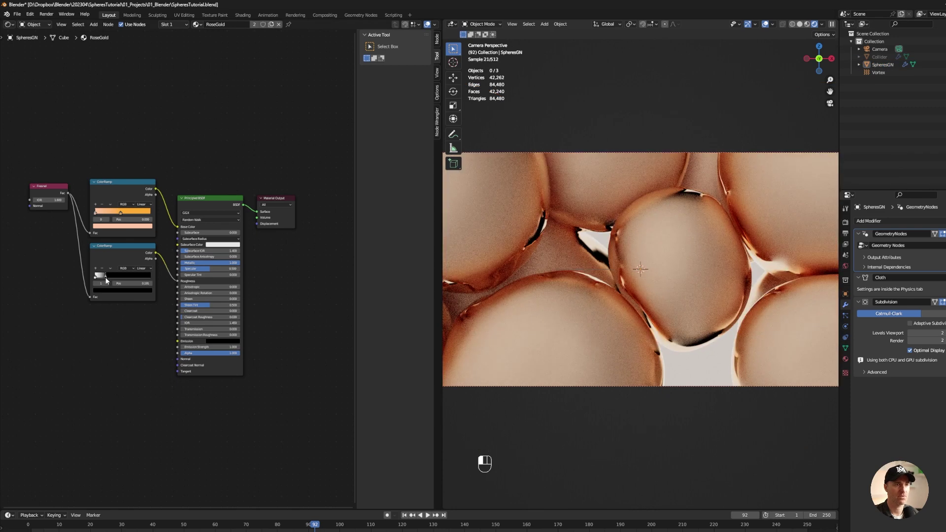
left_click(285, 304)
key("n")
left_click(785, 248)
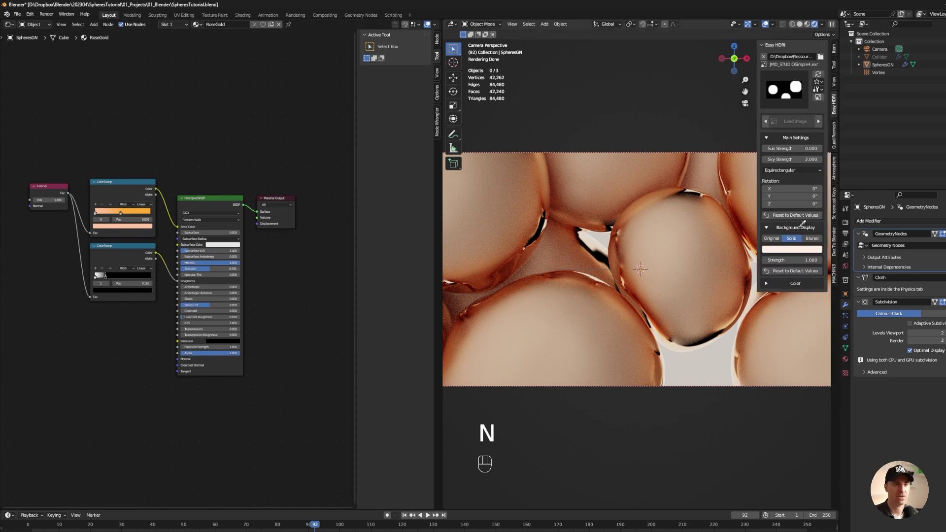
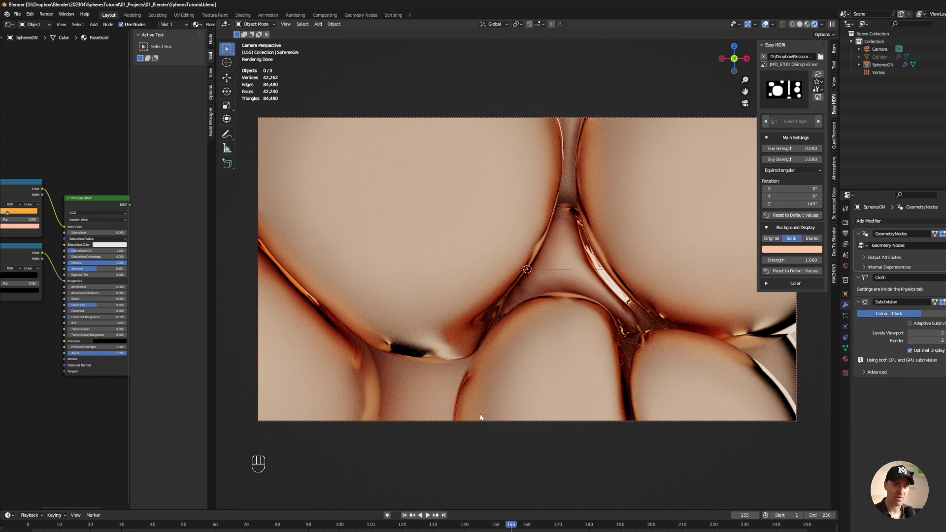
Select the camera, show its lens settings and add a Plain Axes empty
left_click(880, 51)
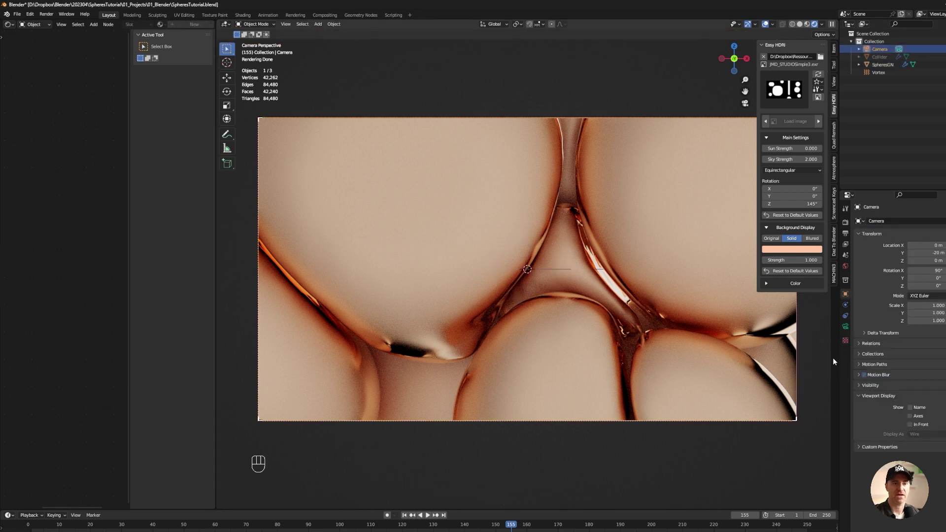
left_click(864, 362)
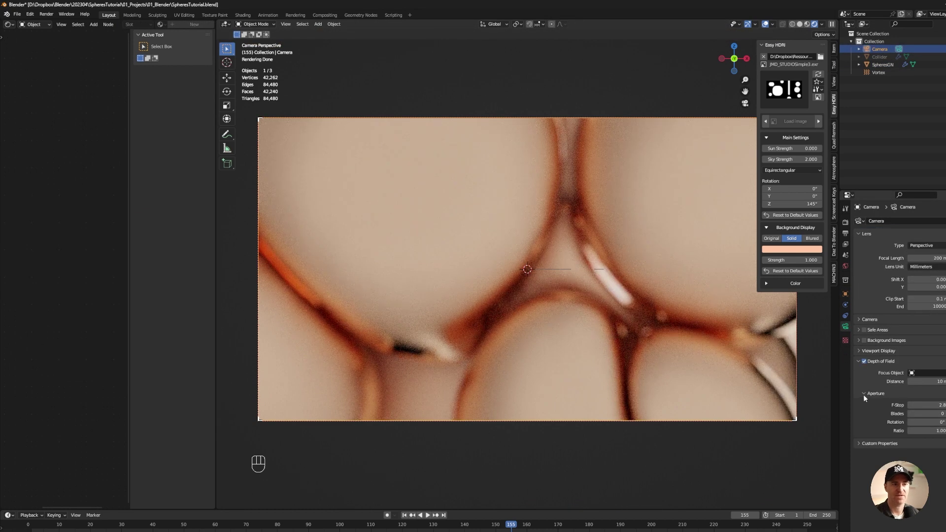
key("shift+a")
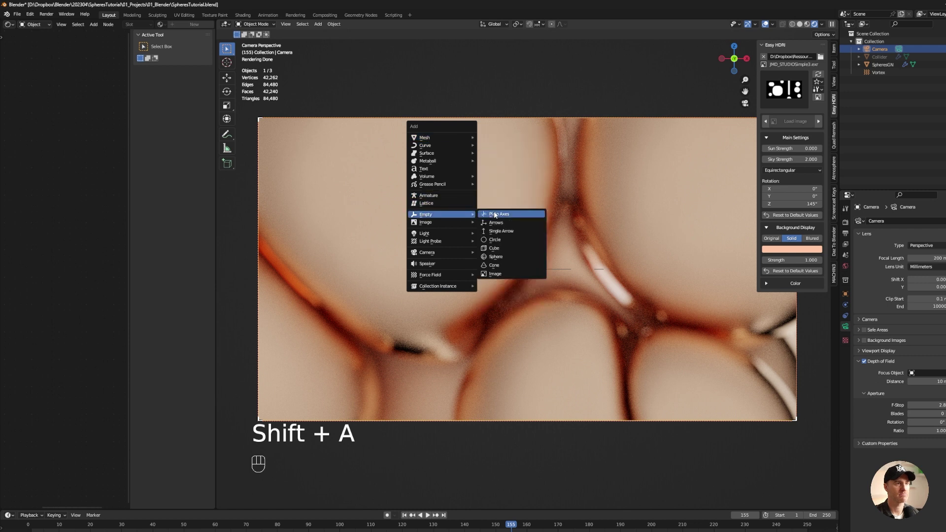
left_click_drag(10, 26, 21, 47)
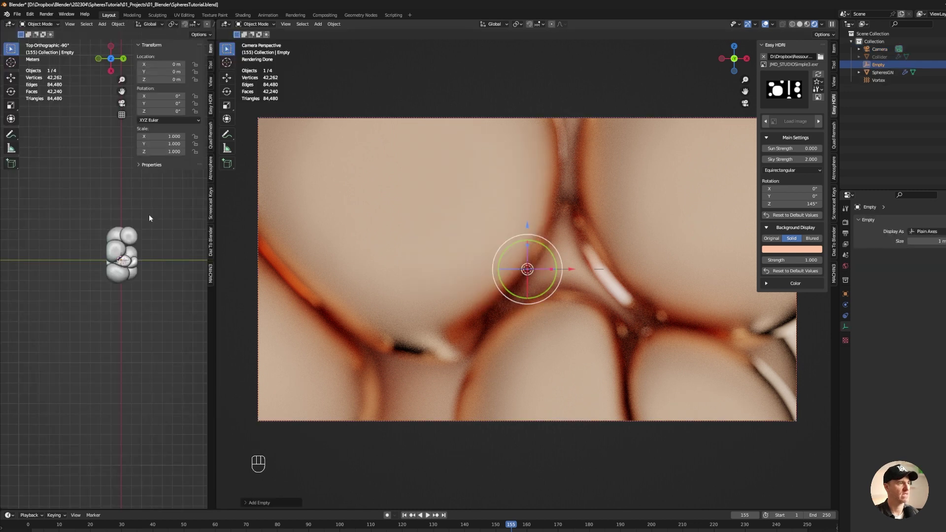
Move the empty in among the central spheres, refining its position from the front view
key("g")
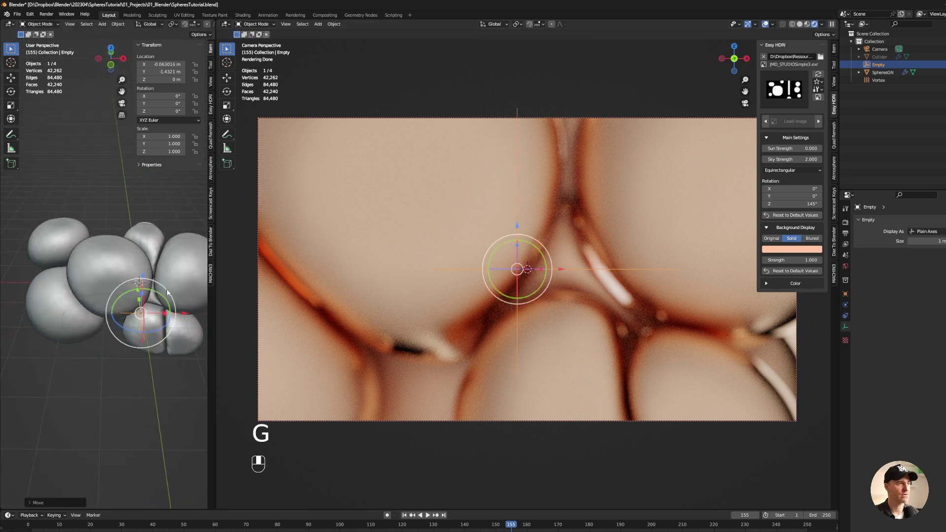
left_click(170, 253)
left_click(153, 261)
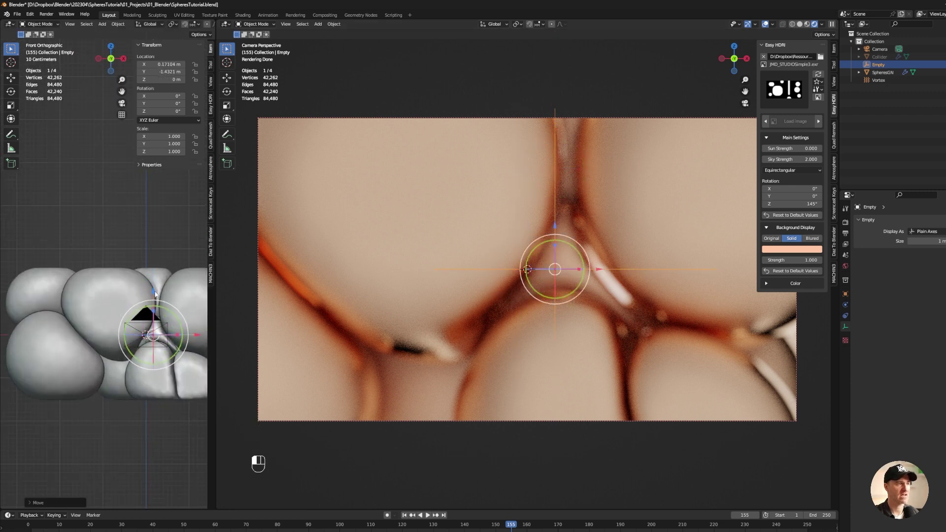
left_click(197, 337)
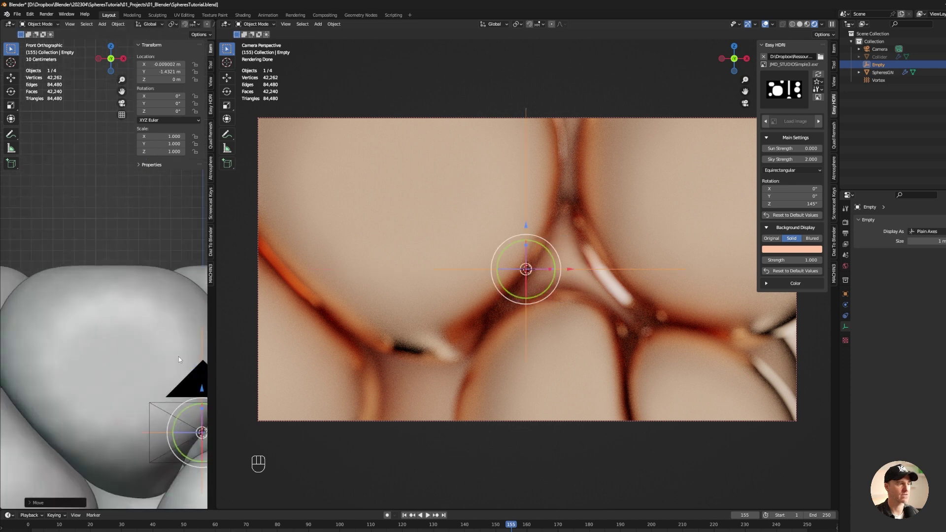